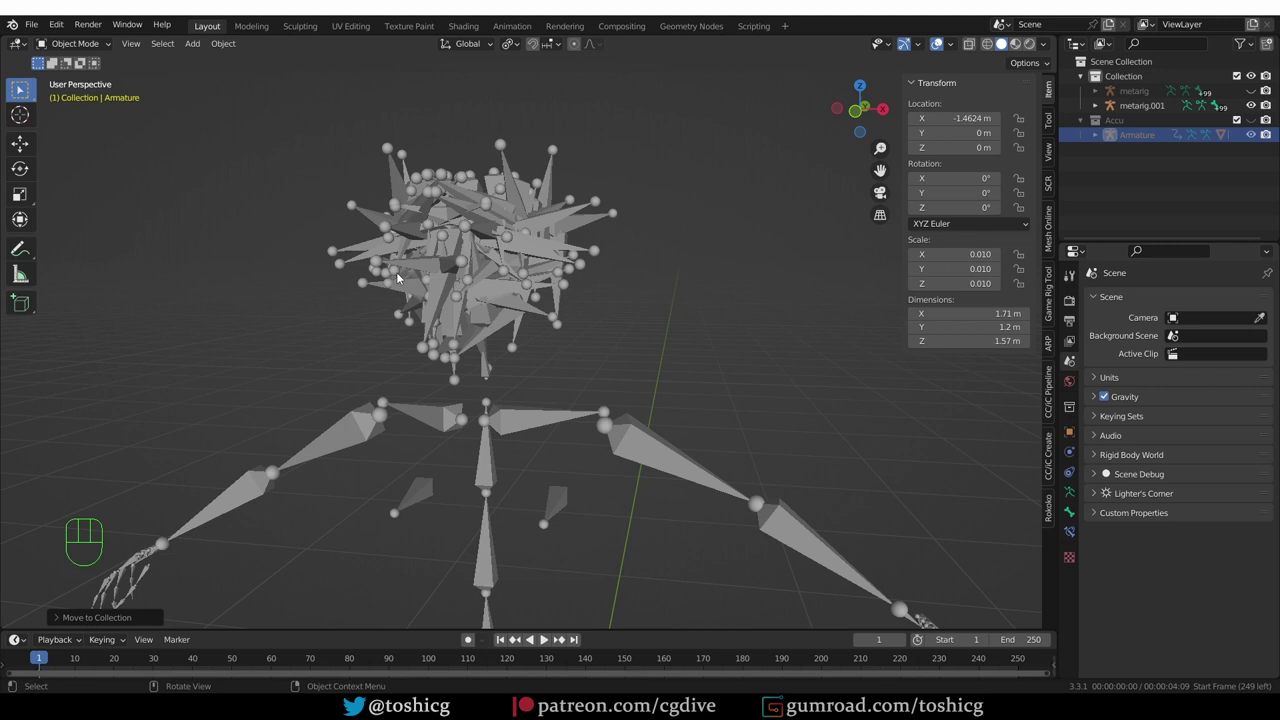
Select the generated metarig in the Outliner while reframing the viewport.
{"action": "left_click", "coordinate": [1255, 95]}
{"action": "scroll", "scroll_direction": "down", "scroll_amount": 3}
{"action": "middle_click", "coordinate": [678, 335]}
{"action": "left_click", "coordinate": [1128, 96]}
Pan and zoom the view over to the imported character model and its outstretched arm.
{"action": "key", "text": "g"}
{"action": "left_click_drag", "start_coordinate": [784, 251], "coordinate": [693, 277]}
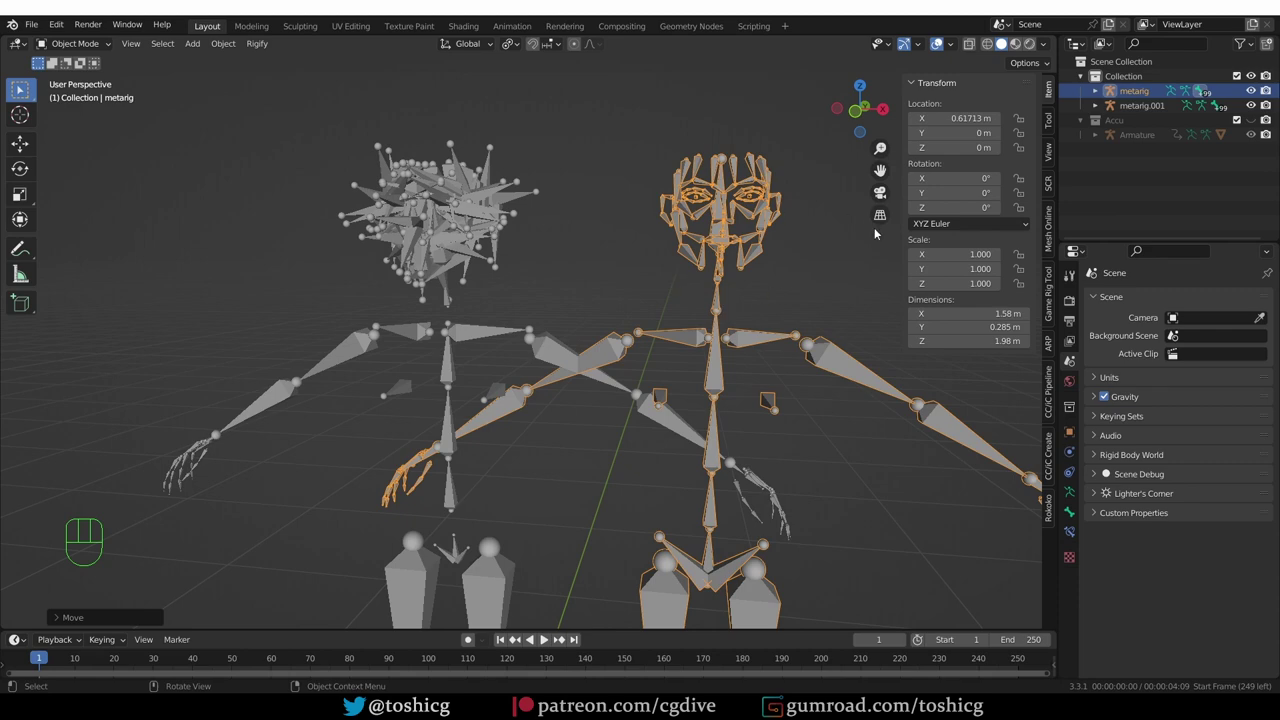
{"action": "left_click", "coordinate": [1257, 124]}
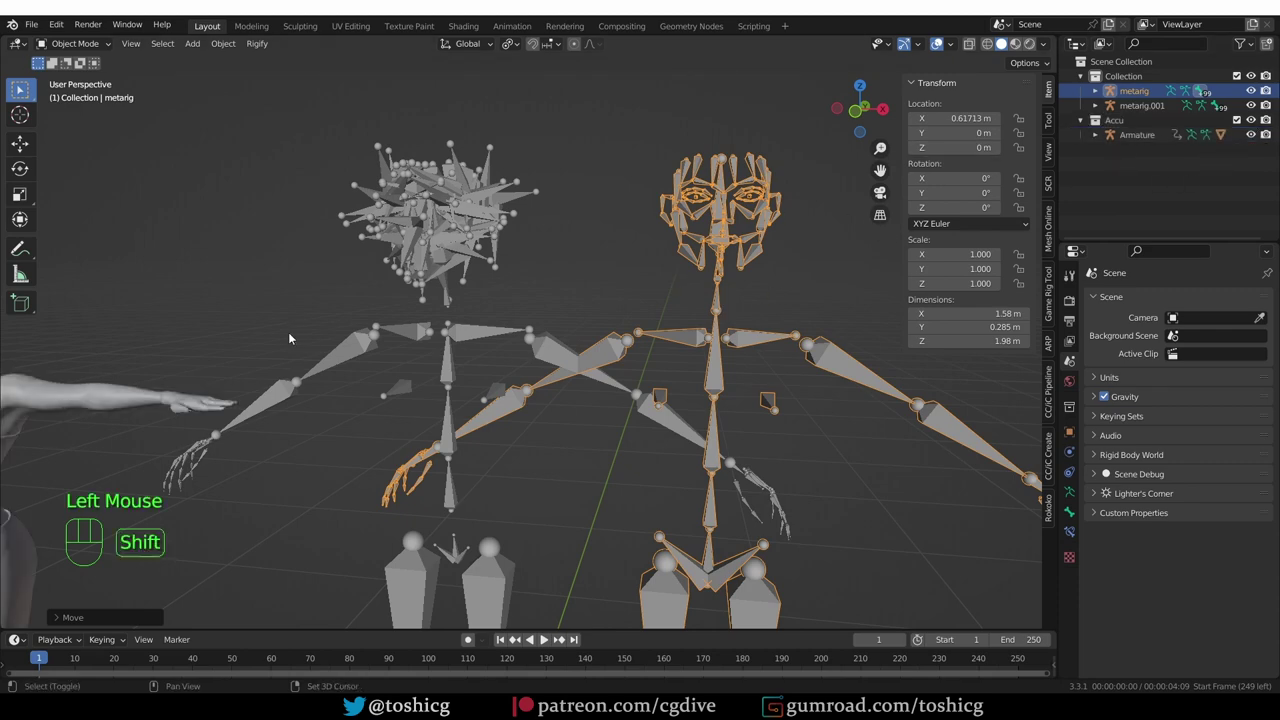
{"action": "left_click_drag", "start_coordinate": [286, 340], "coordinate": [452, 312]}
{"action": "scroll", "scroll_direction": "up", "scroll_amount": 3}
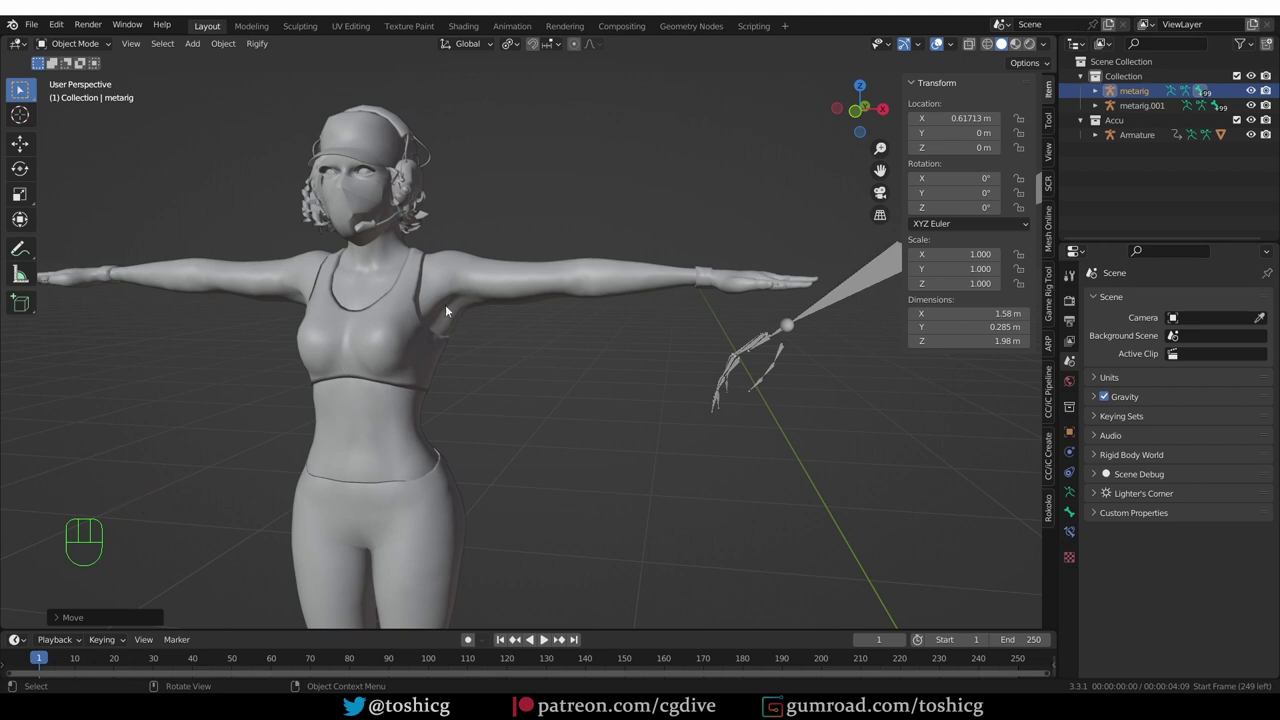
Enable X-ray, enter Pose Mode on the character armature and test-rotate the upper arm and its twist bone.
{"action": "key", "text": "z"}
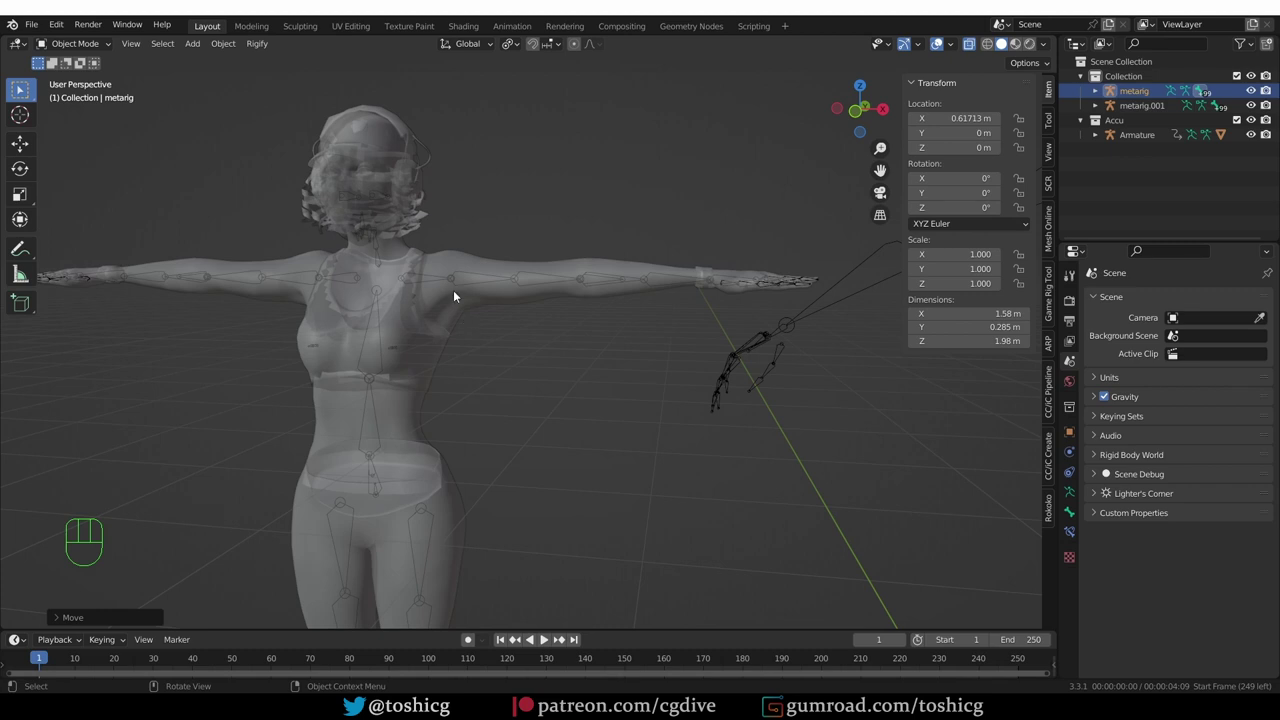
{"action": "left_click", "coordinate": [455, 280]}
{"action": "key", "text": "Tab"}
{"action": "left_click", "coordinate": [489, 288]}
{"action": "key", "text": "r"}
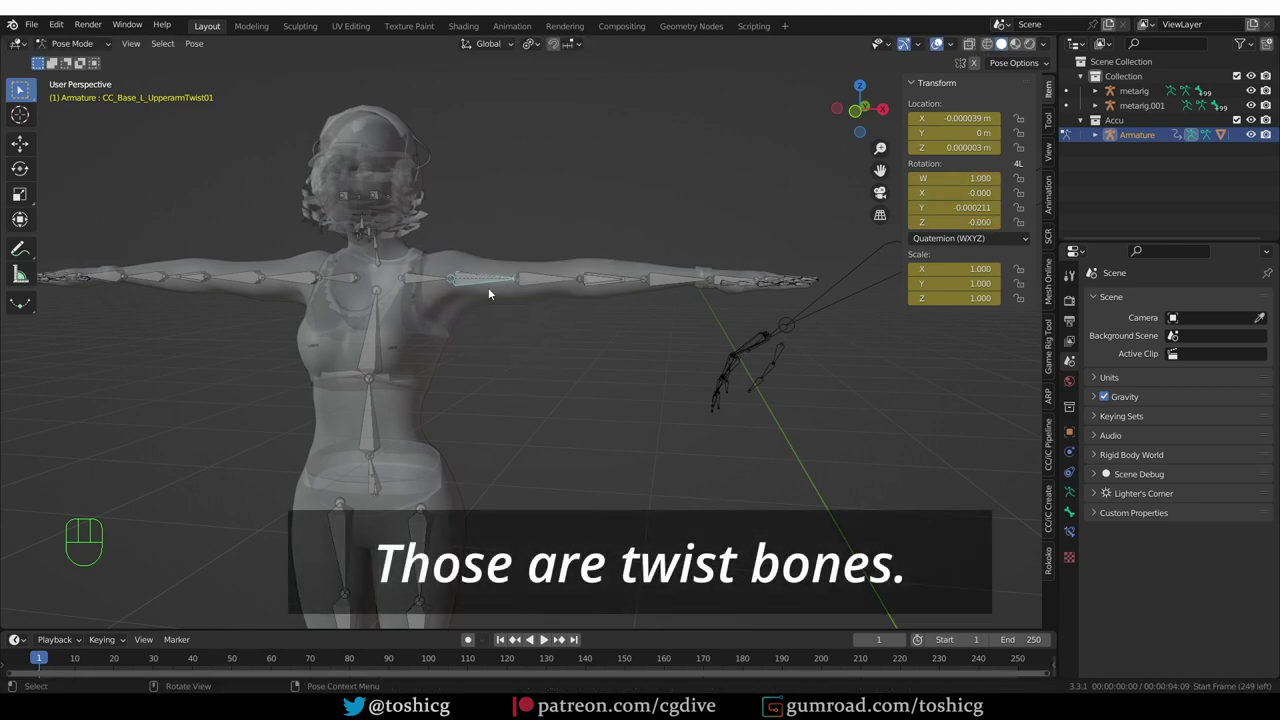
{"action": "left_click", "coordinate": [470, 278]}
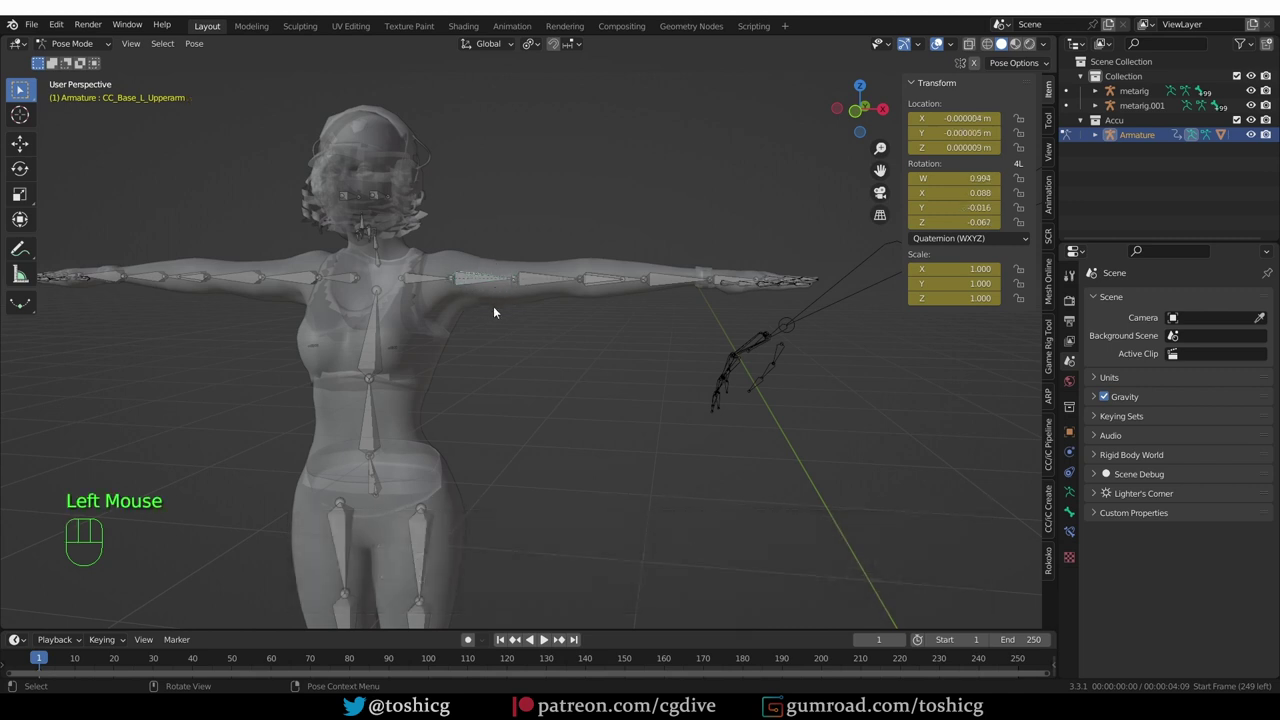
{"action": "key", "text": "r"}
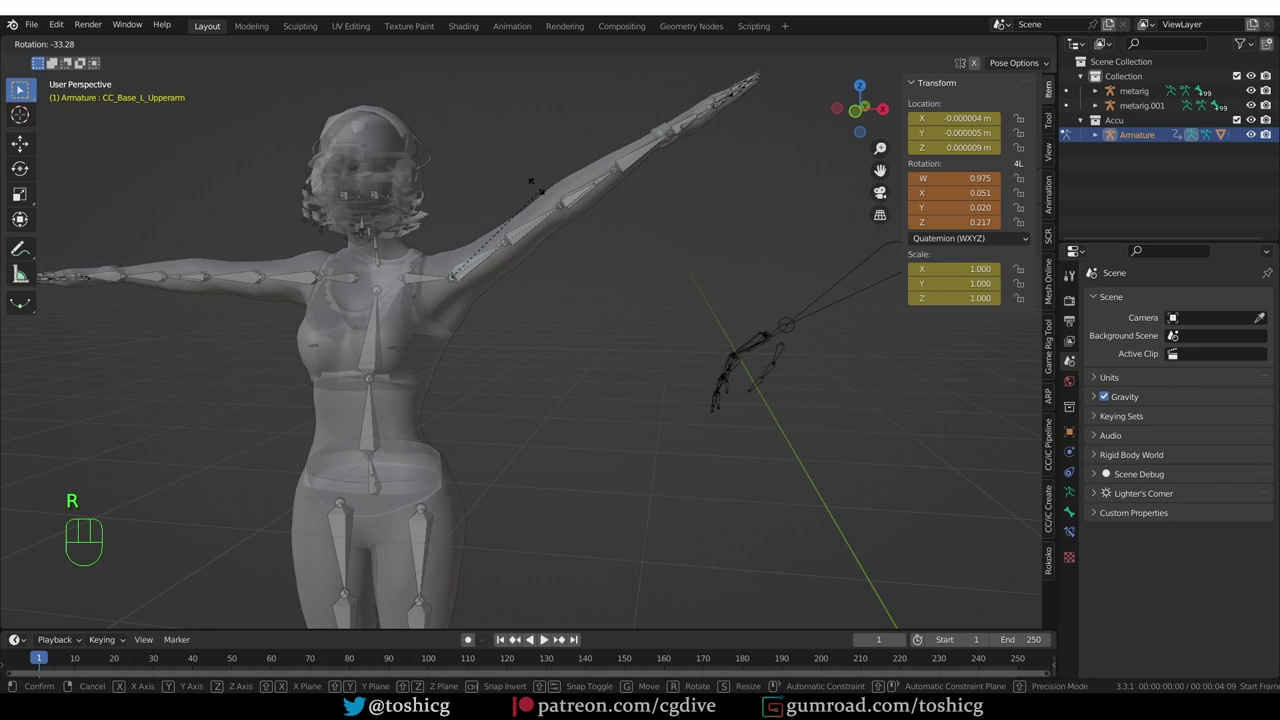
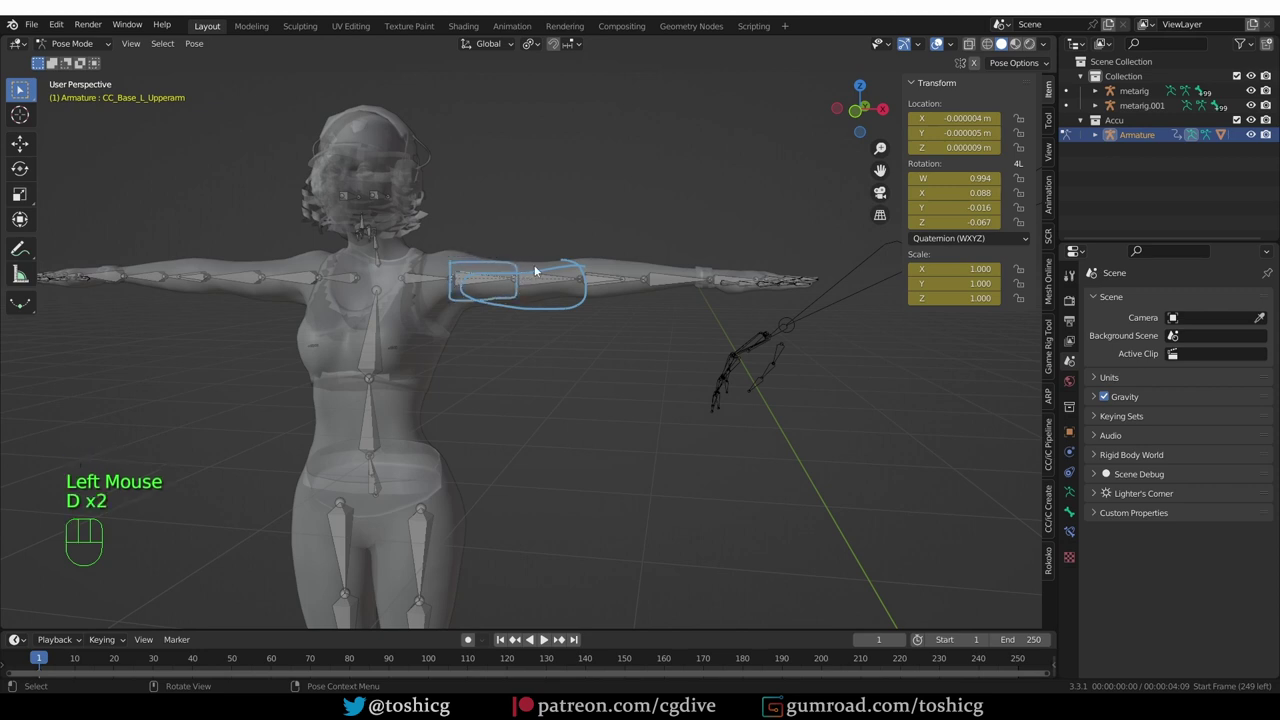
Test-rotate the forearm twist bone and forearm bone, viewing the arm from above.
{"action": "left_click", "coordinate": [612, 284]}
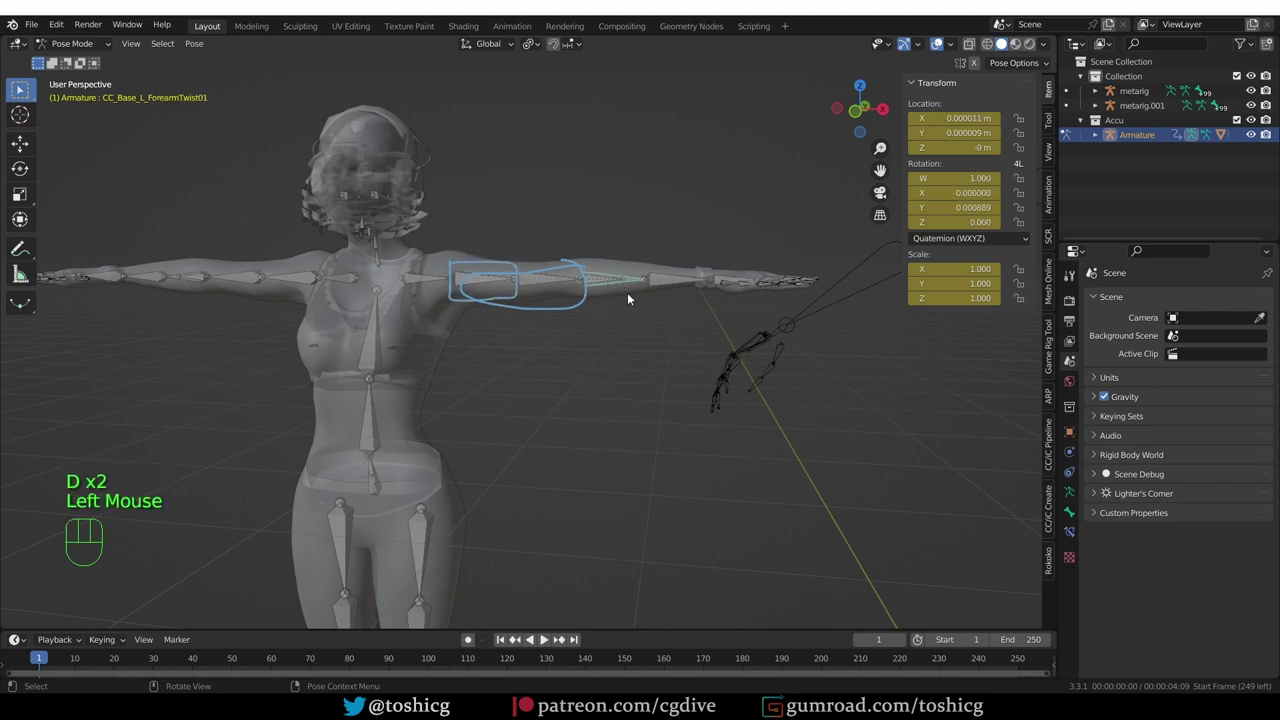
{"action": "key", "text": "r"}
{"action": "left_click", "coordinate": [624, 288]}
{"action": "key", "text": "r"}
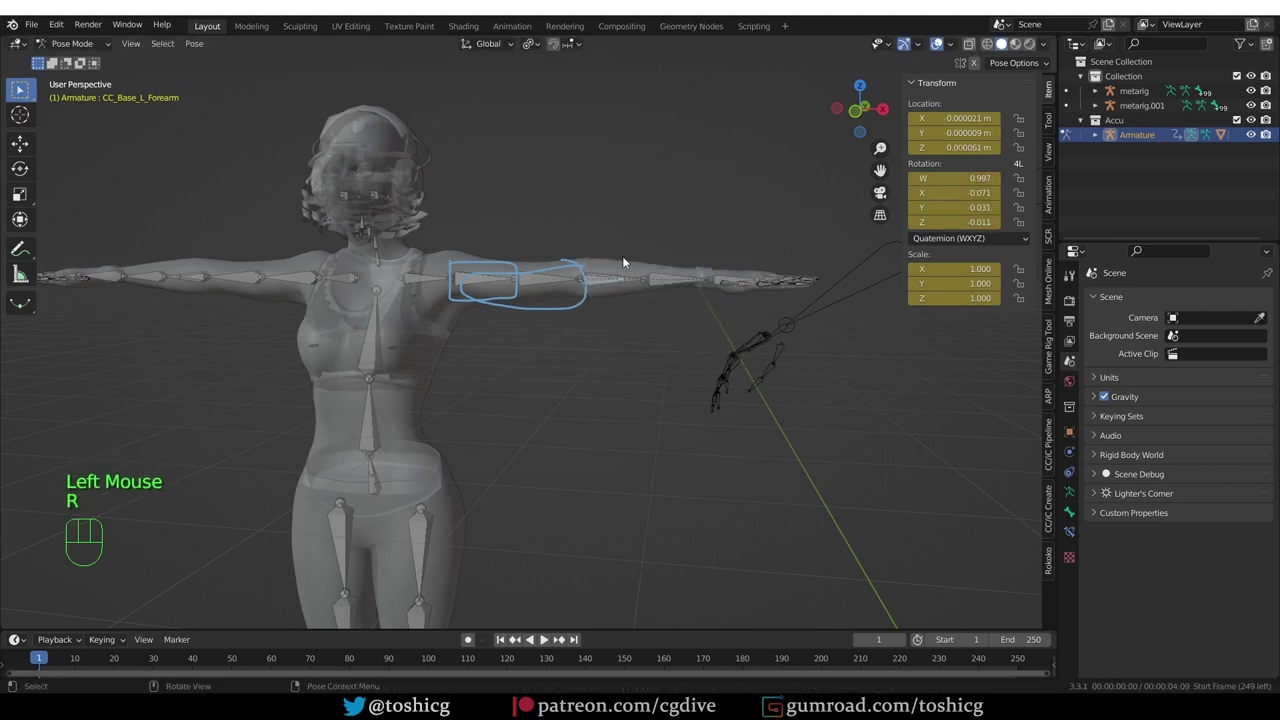
{"action": "left_click_drag", "start_coordinate": [643, 272], "coordinate": [637, 347]}
{"action": "key", "text": "r"}
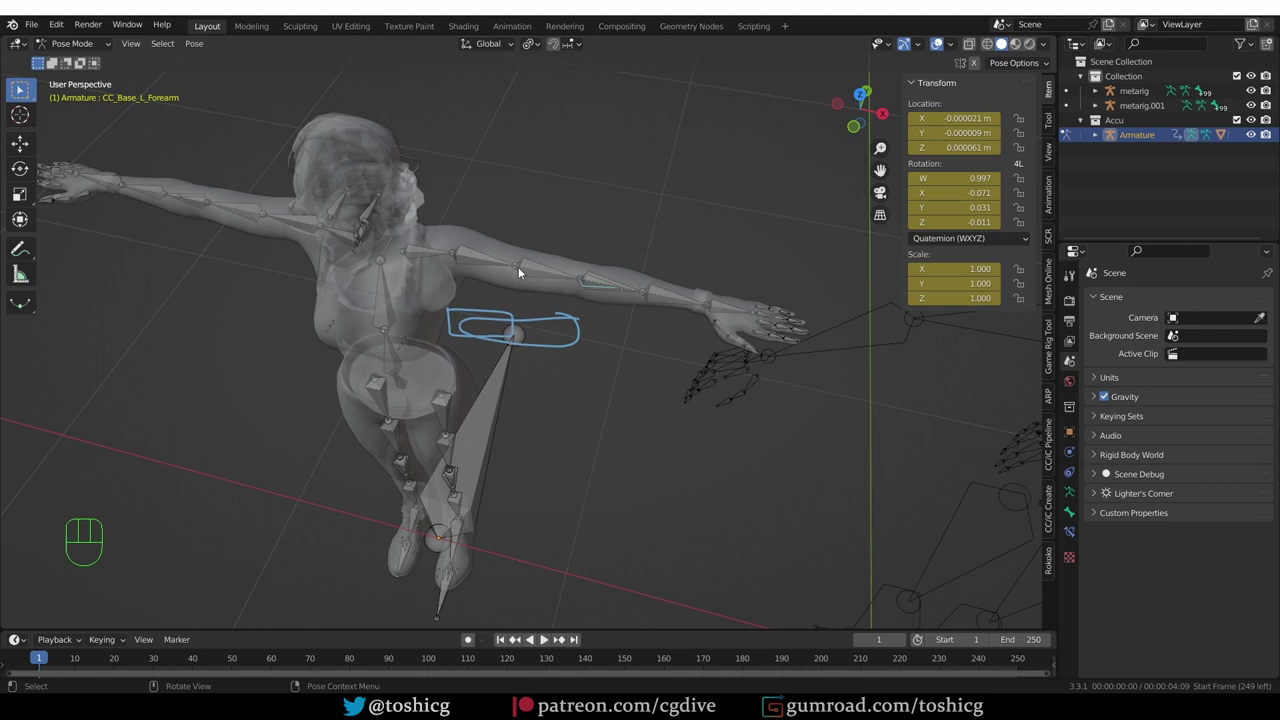
Draw annotation tick marks along the upper arm and forearm bones.
{"action": "key", "text": "d"}
{"action": "left_click", "coordinate": [520, 258]}
{"action": "key", "text": "d"}
{"action": "key", "text": "d"}
{"action": "key", "text": "d"}
{"action": "left_click", "coordinate": [590, 267]}
{"action": "key", "text": "d"}
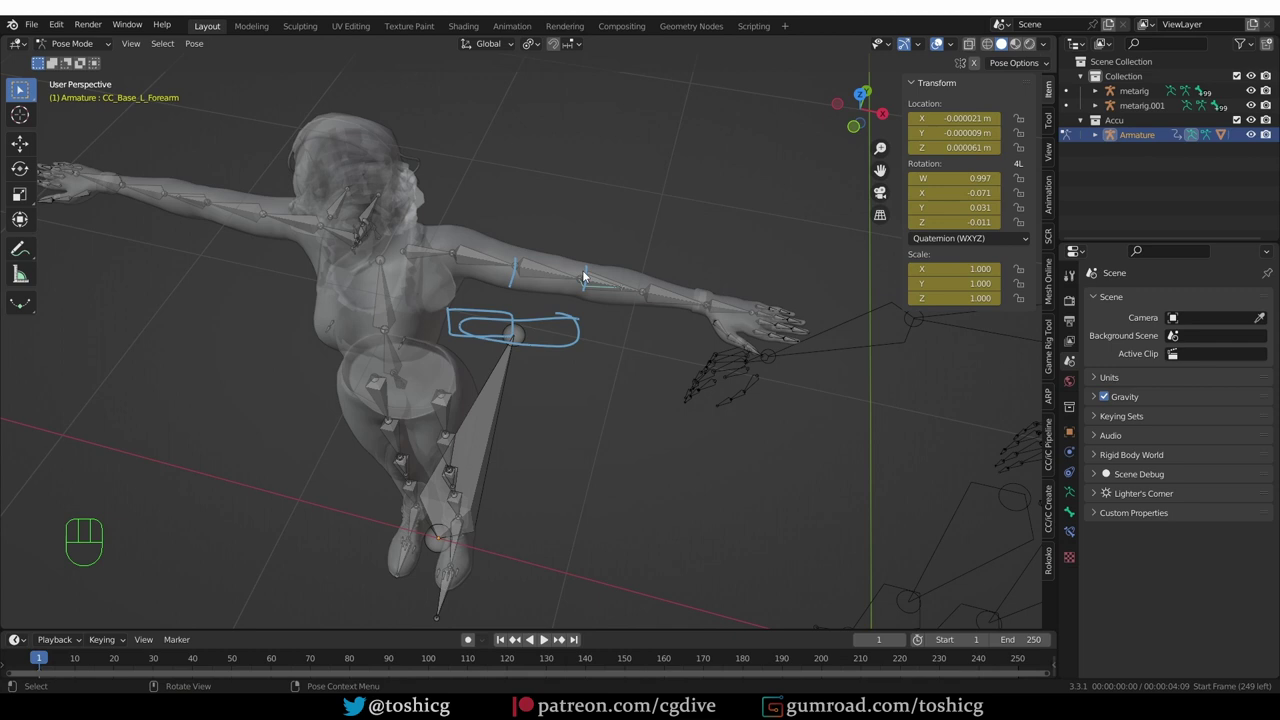
Rotate the CC_Base_L_Upperarm bone to show how the arm bends.
{"action": "middle_click", "coordinate": [484, 273]}
{"action": "left_click", "coordinate": [487, 261]}
{"action": "key", "text": "r"}
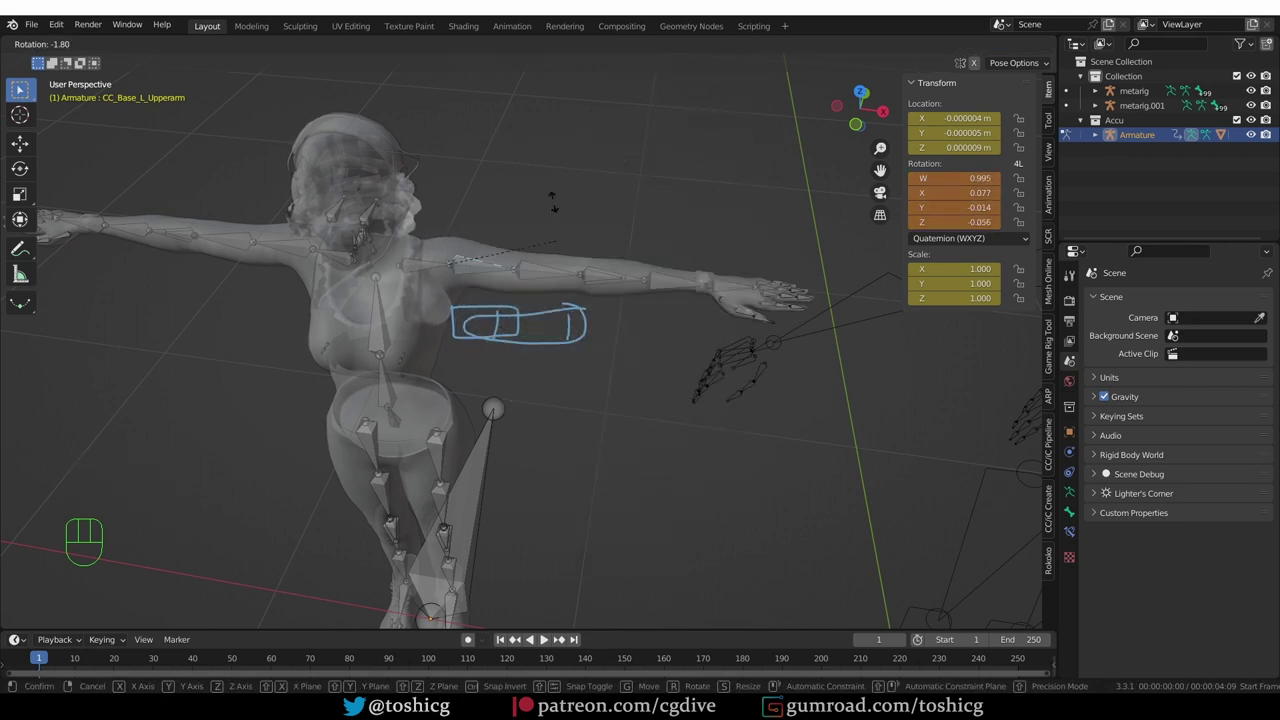
Shorten the upper arm bone's rest length in Edit Mode.
{"action": "key", "text": "Tab"}
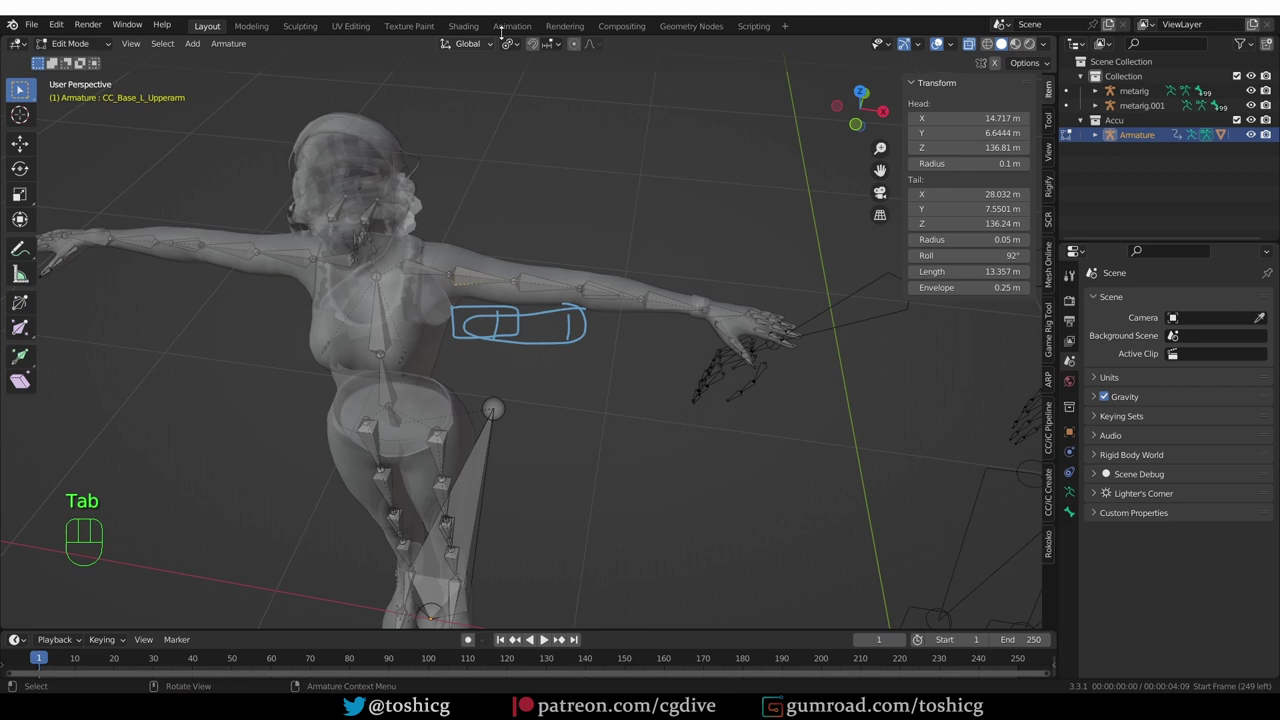
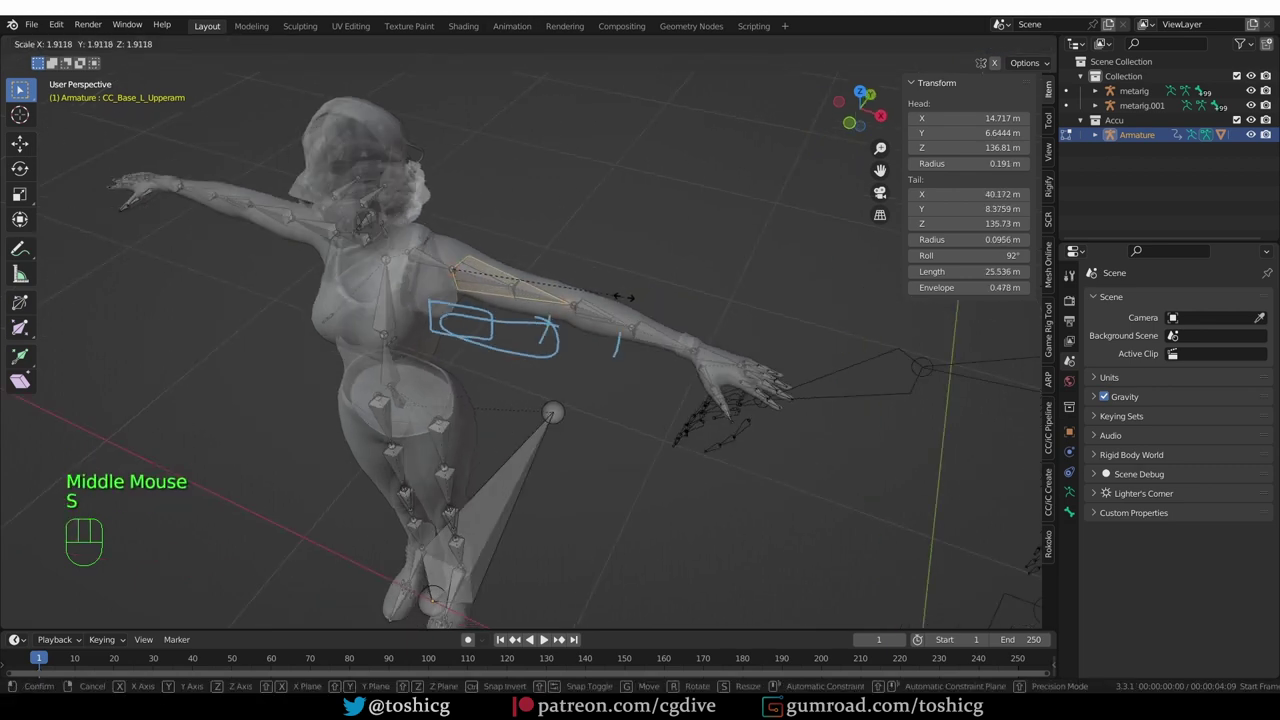
{"action": "scroll", "scroll_direction": "up", "scroll_amount": 3}
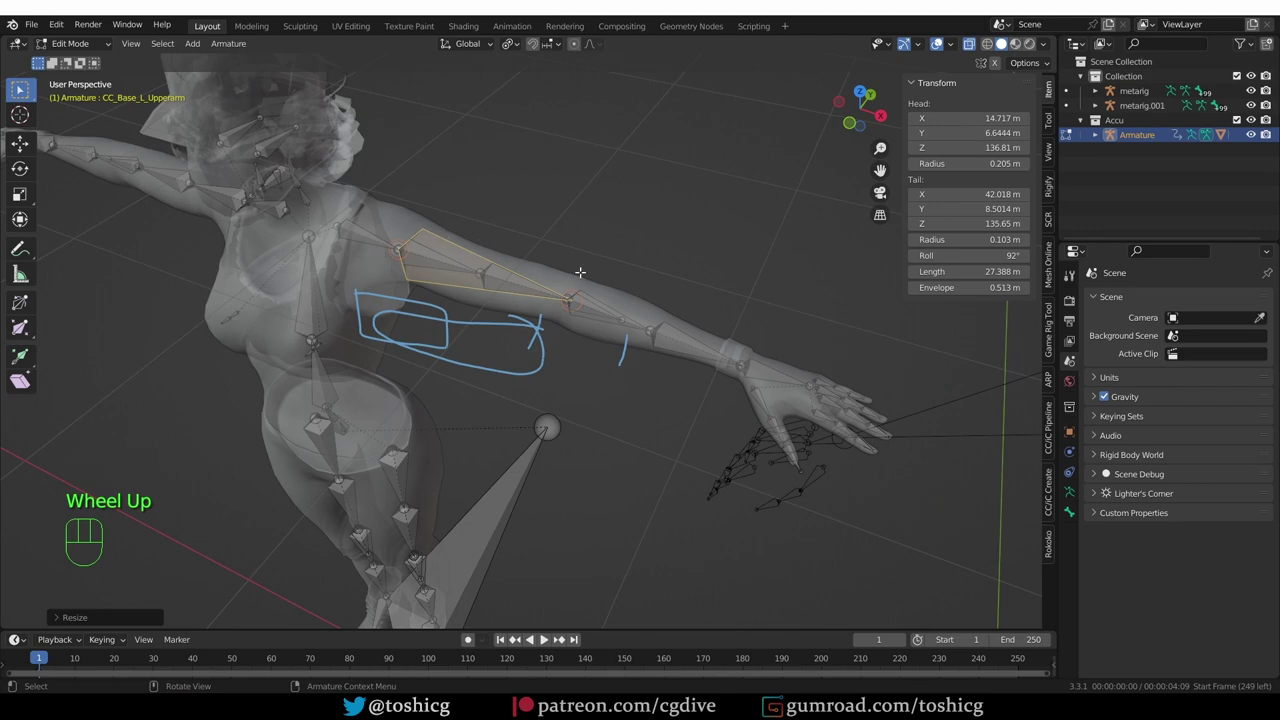
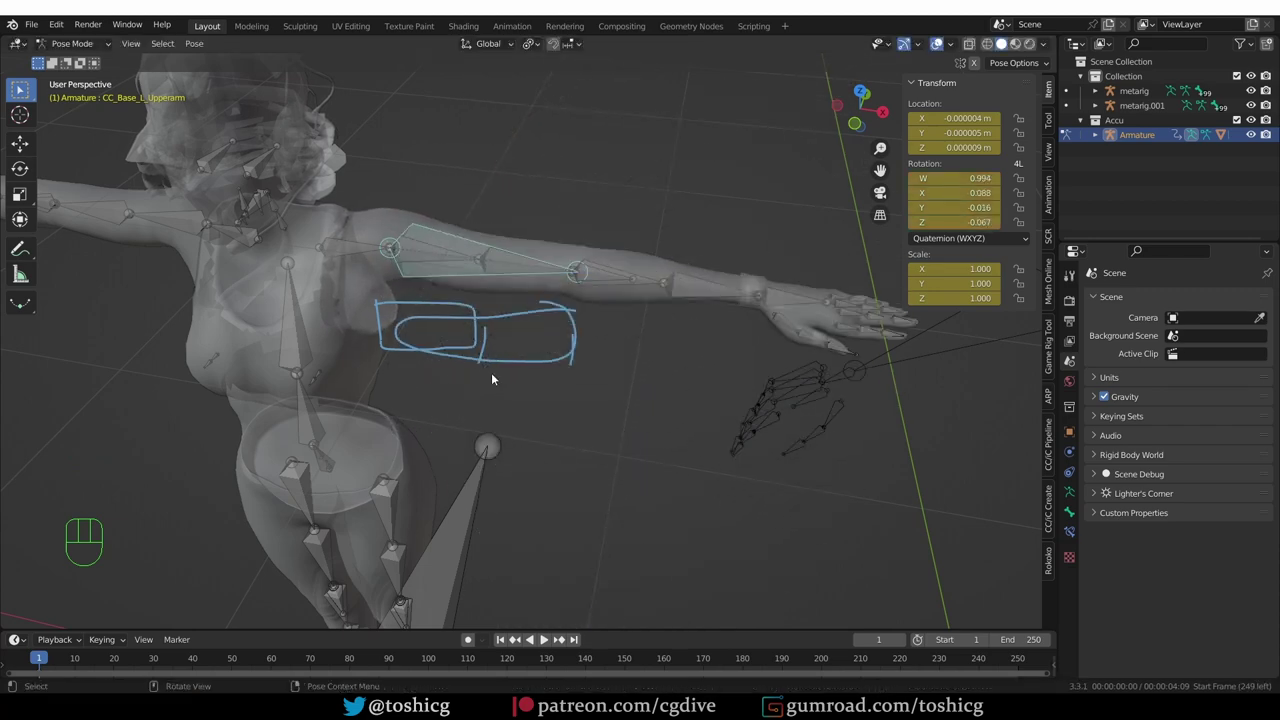
{"action": "key", "text": "Tab"}
{"action": "key", "text": "s"}
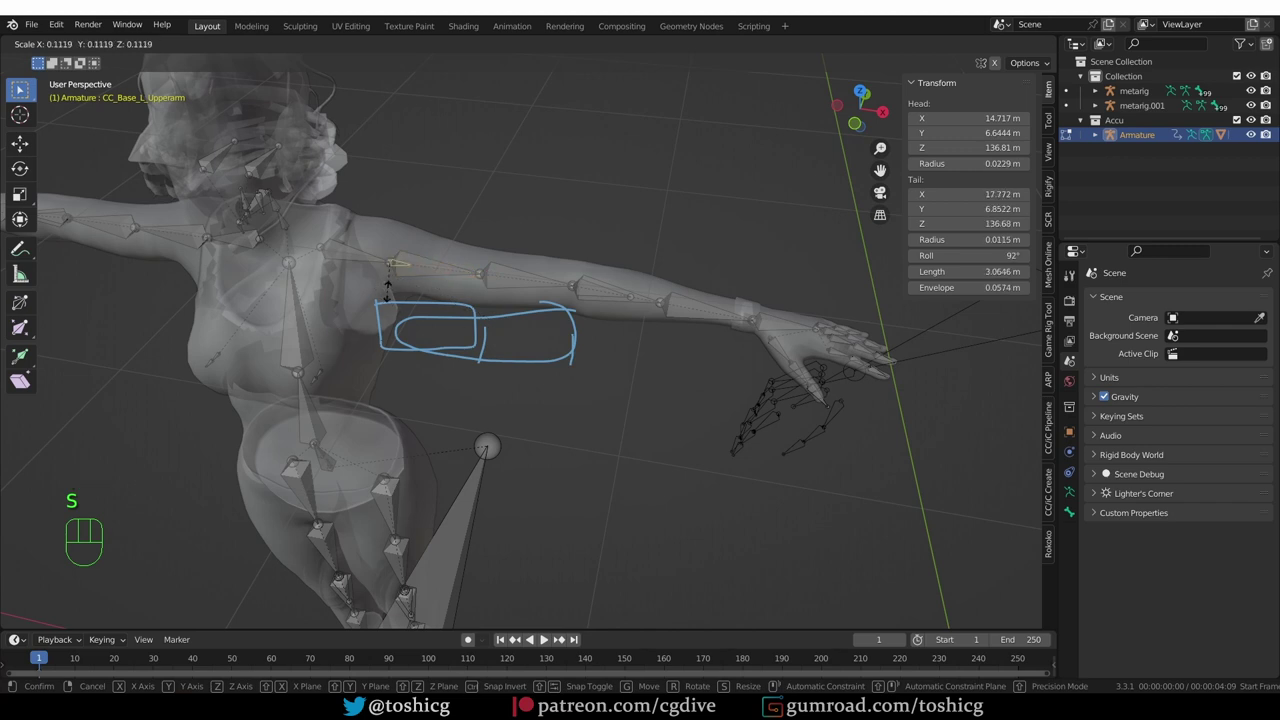
{"action": "key", "text": "Tab"}
Back in Pose Mode, test-rotate the shortened upper arm bone and undo the rotation.
{"action": "key", "text": "r"}
{"action": "key", "text": "Tab"}
{"action": "key", "text": "Tab"}
{"action": "key", "text": "r"}
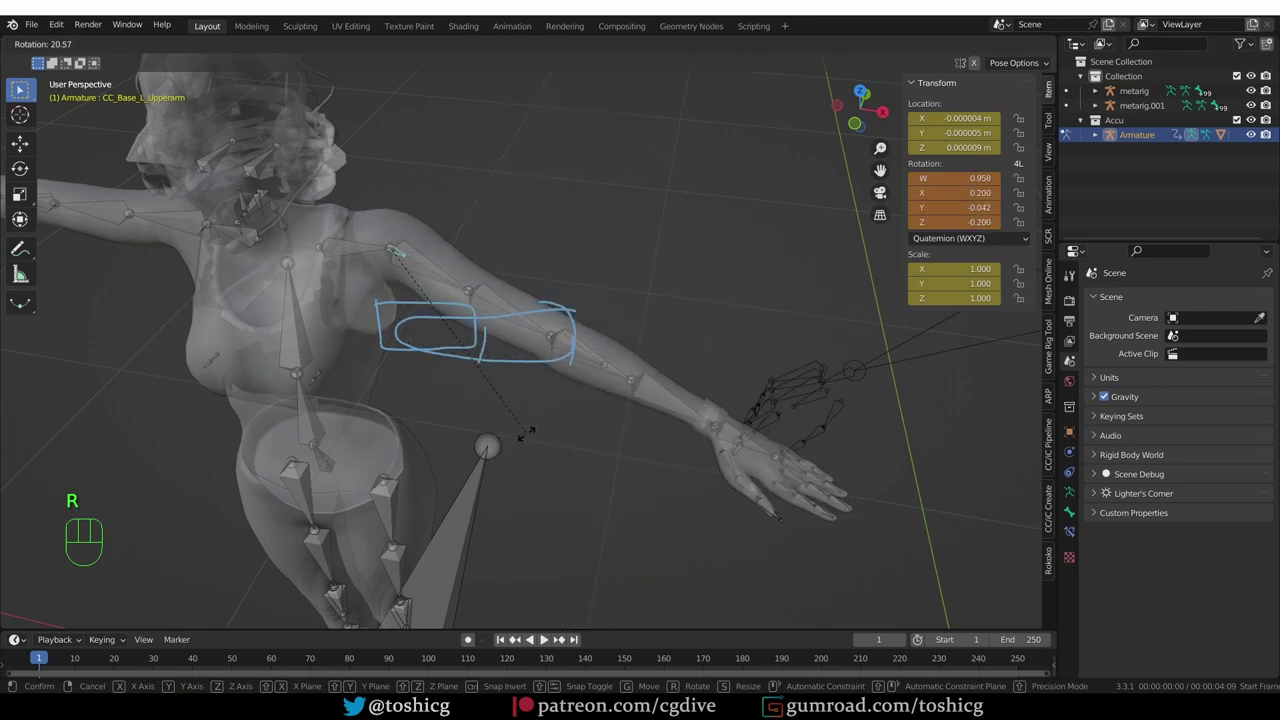
{"action": "key", "text": "ctrl+z"}
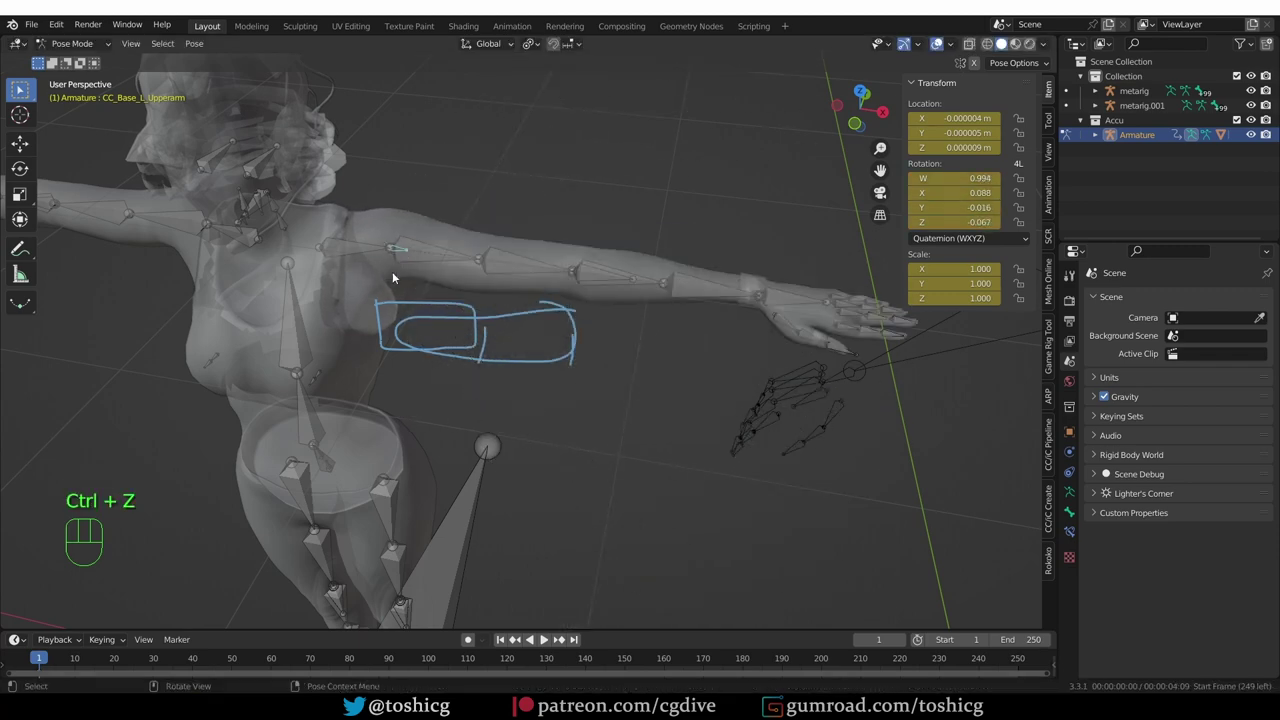
Draw an annotation outline around the upper arm.
{"action": "key", "text": "d"}
{"action": "left_click_drag", "start_coordinate": [396, 242], "coordinate": [393, 257]}
{"action": "key", "text": "d"}
{"action": "key", "text": "d"}
{"action": "key", "text": "d"}
{"action": "left_click_drag", "start_coordinate": [396, 217], "coordinate": [424, 233]}
{"action": "key", "text": "d"}
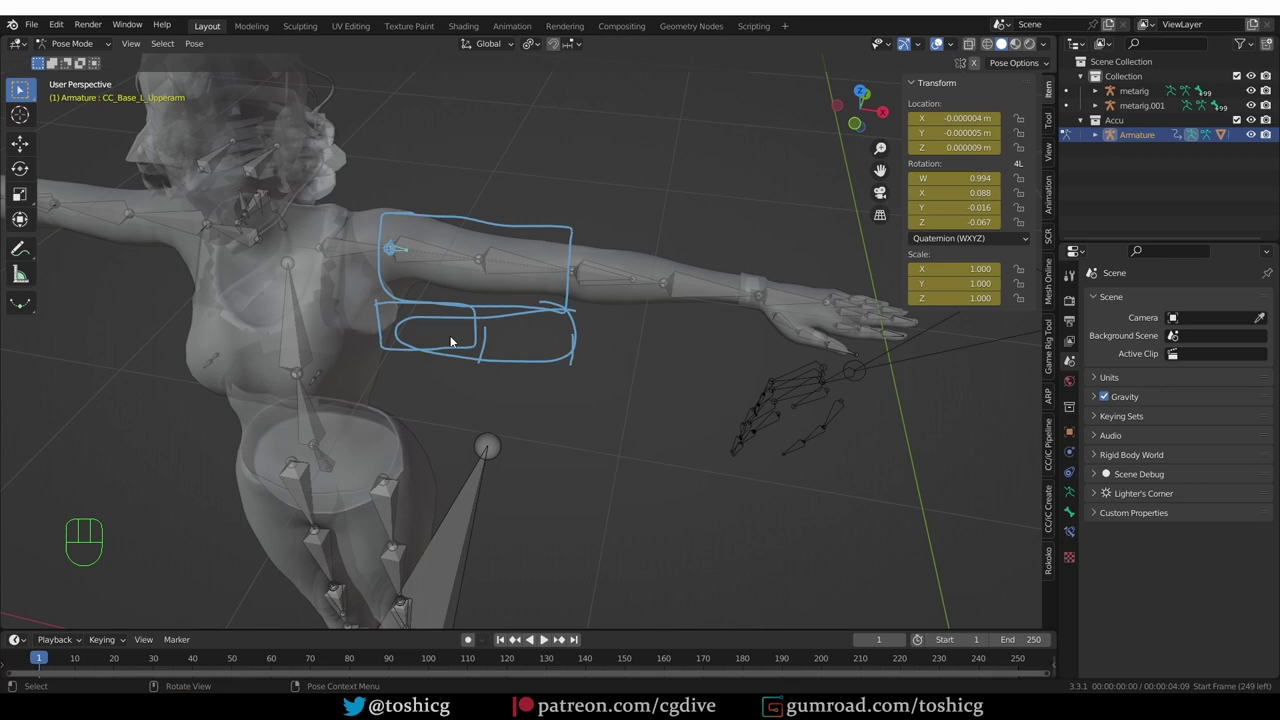
In Edit Mode lengthen the upper arm bone, then shrink metarig.001's selected face bones.
{"action": "key", "text": "Tab"}
{"action": "key", "text": "s"}
{"action": "key", "text": "s"}
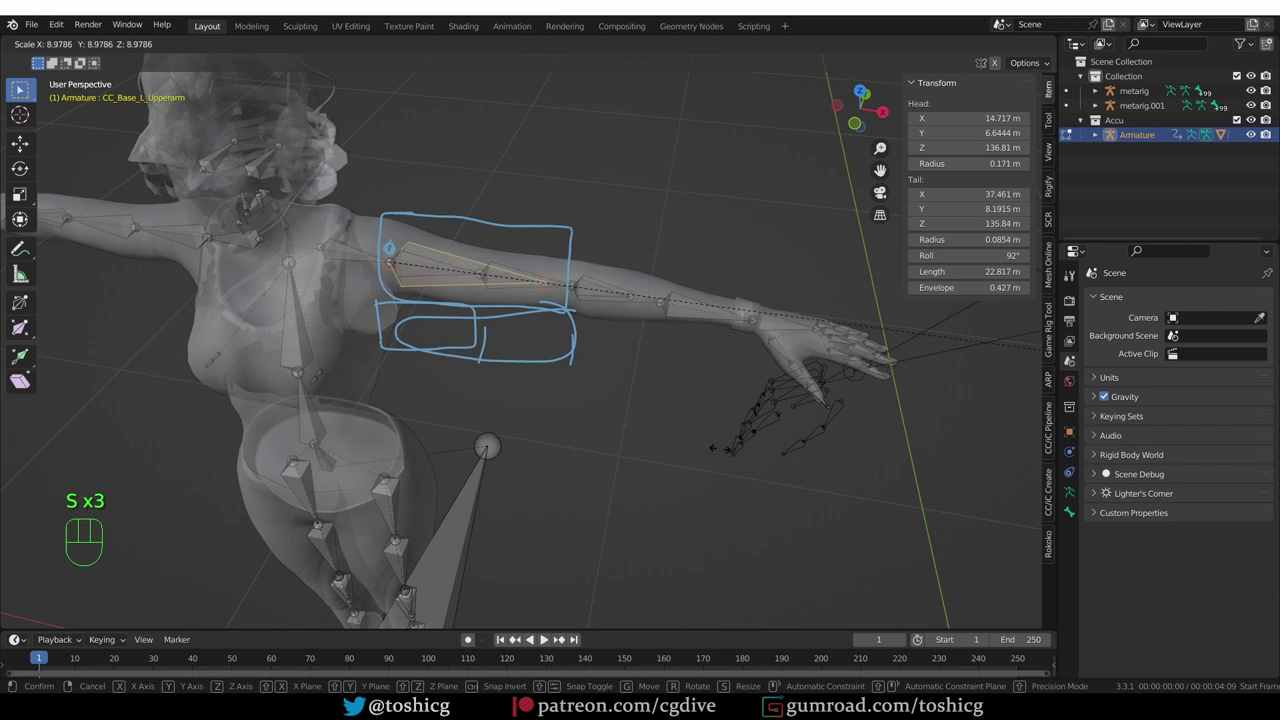
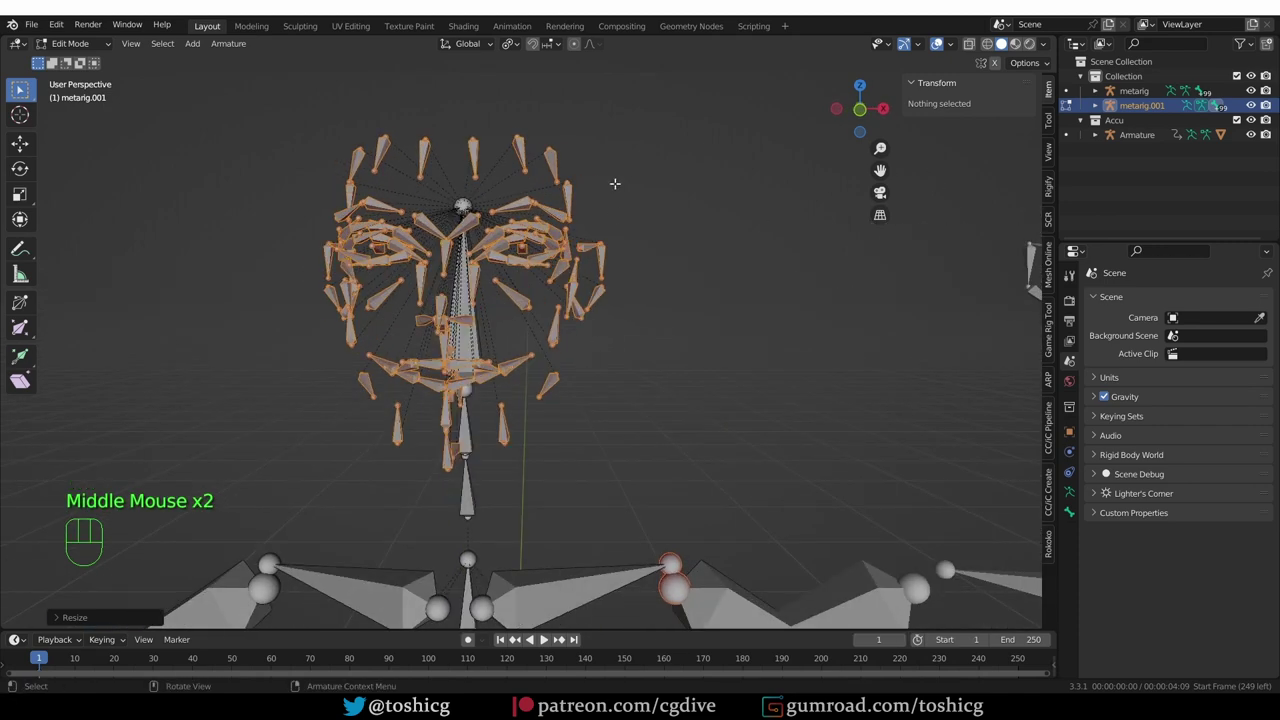
{"action": "key", "text": "s"}
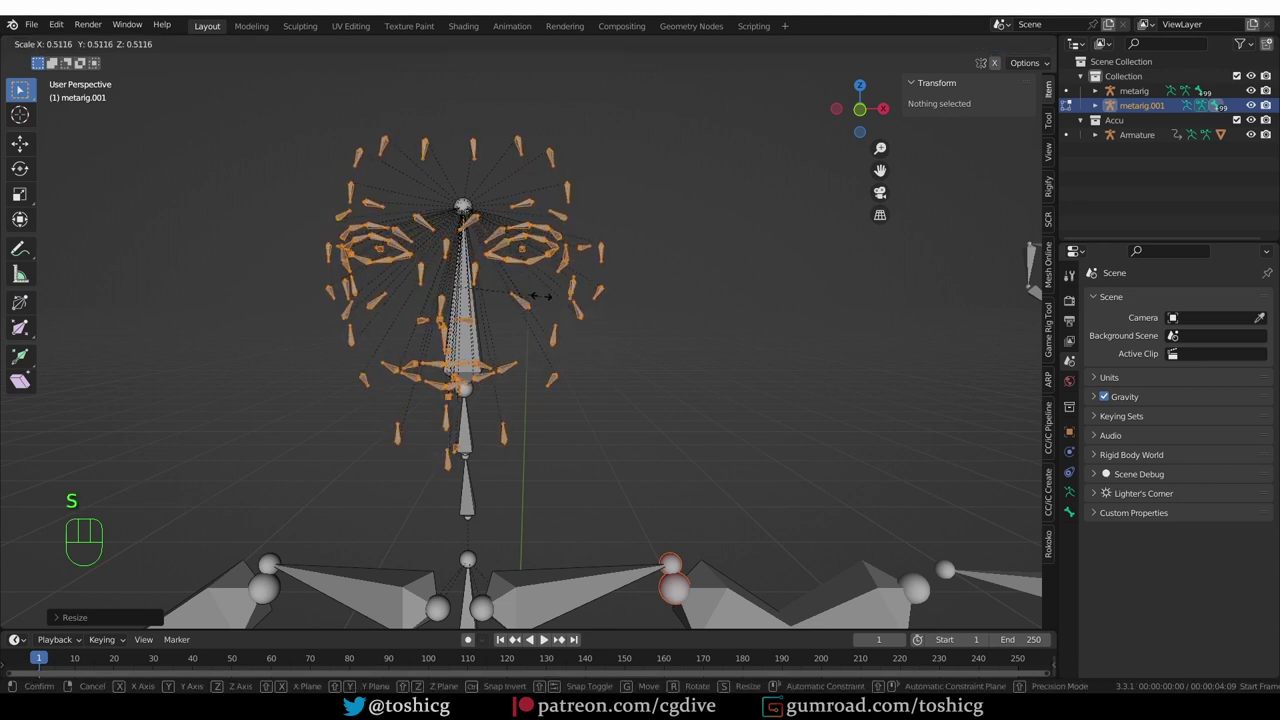
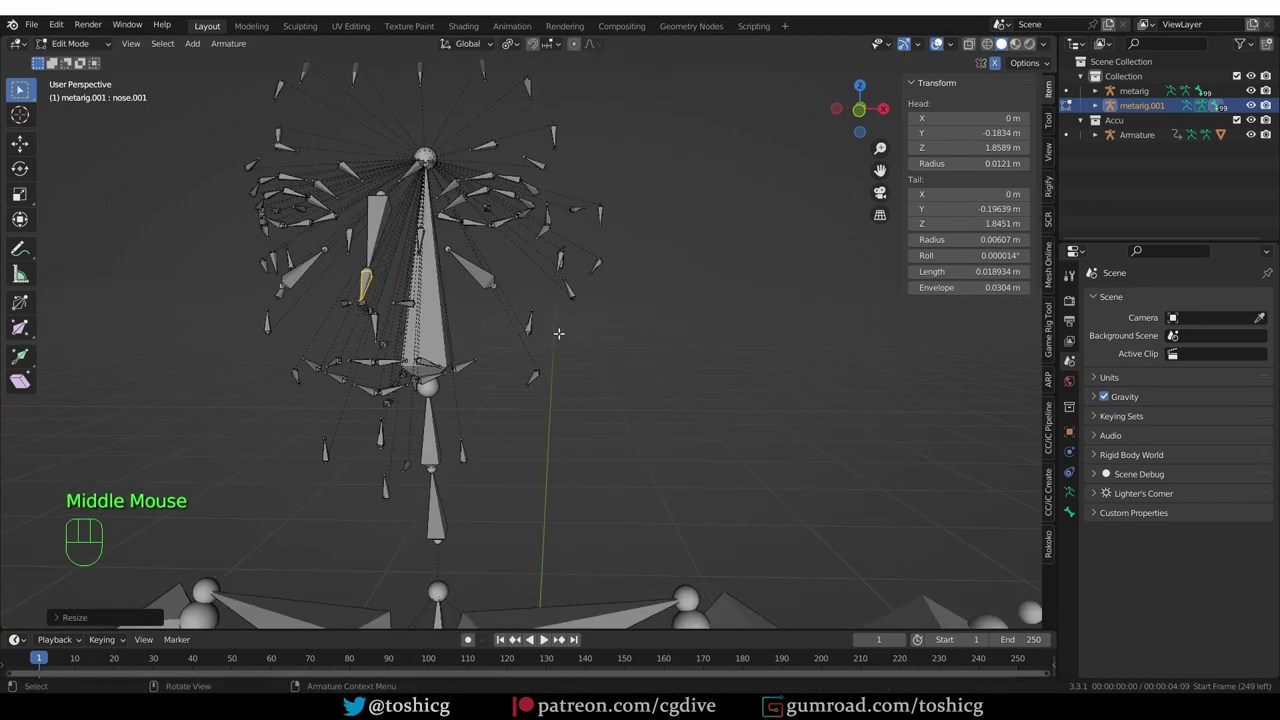
Zoom out to view the whole rig beside the grey imported armature.
{"action": "middle_click", "coordinate": [750, 428]}
{"action": "scroll", "scroll_direction": "down", "scroll_amount": 3}
{"action": "middle_click", "coordinate": [748, 440]}
{"action": "middle_click", "coordinate": [599, 367]}
{"action": "middle_click", "coordinate": [593, 380]}
{"action": "middle_click", "coordinate": [603, 379]}
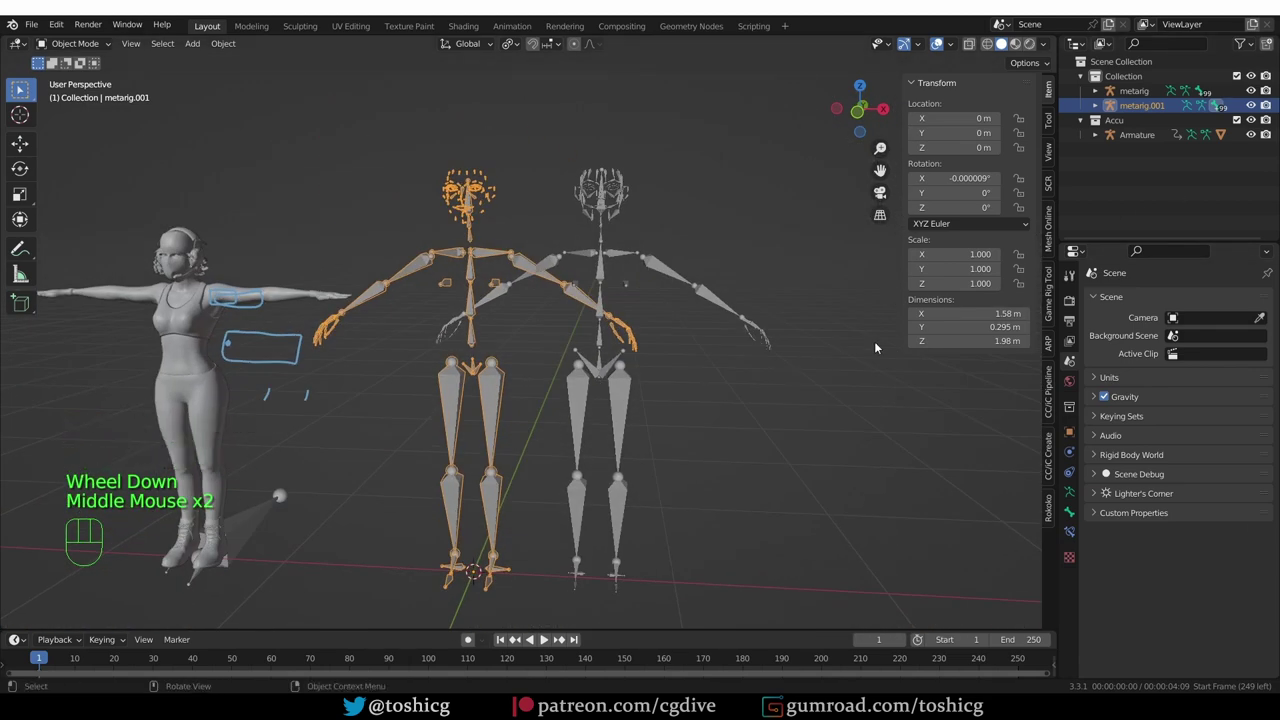
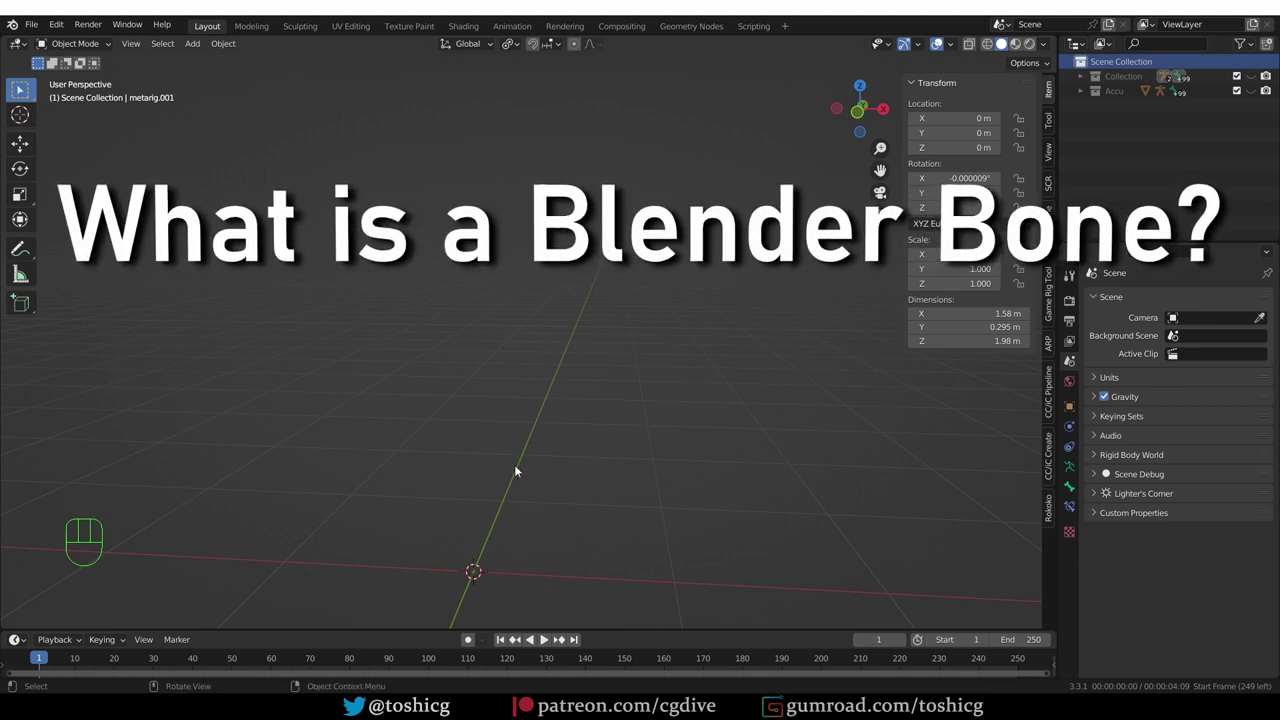
Add a new single-bone armature at the world origin via Shift+A.
{"action": "key", "text": "shift+a"}
{"action": "left_click_drag", "start_coordinate": [487, 564], "coordinate": [511, 512]}
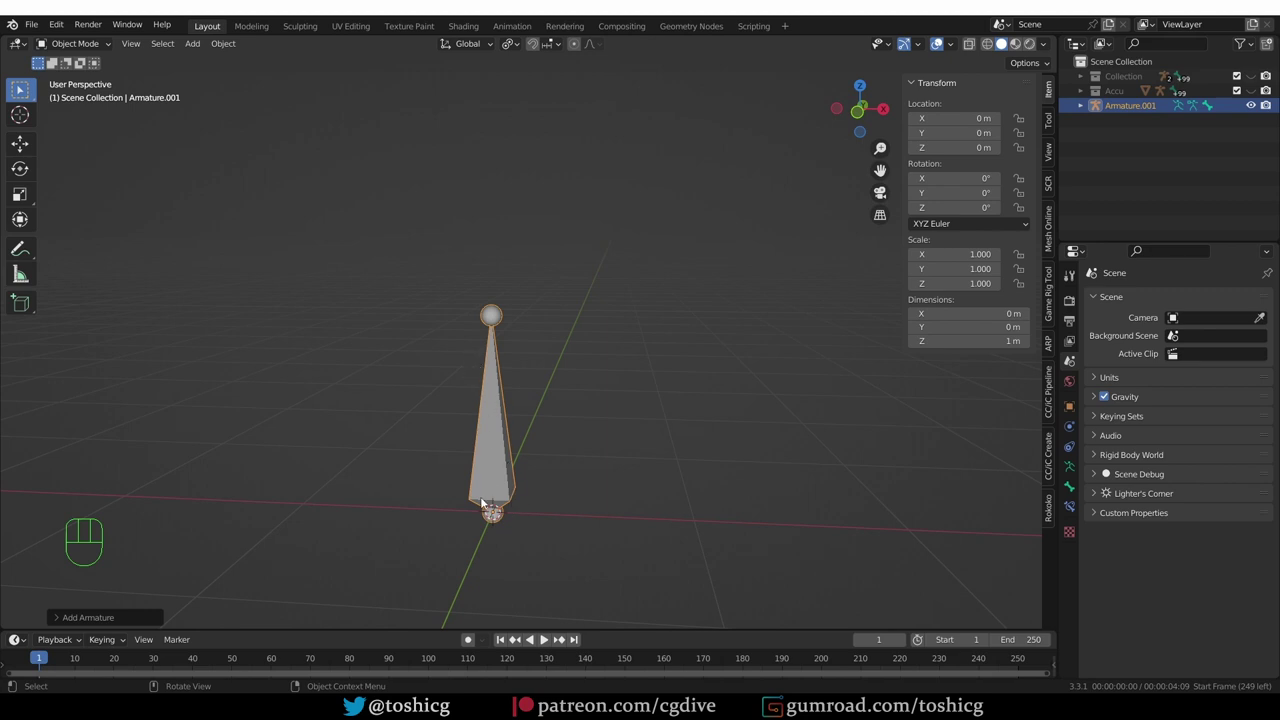
Draw annotation strokes along the single bone.
{"action": "key", "text": "d"}
{"action": "left_click_drag", "start_coordinate": [468, 498], "coordinate": [489, 376]}
{"action": "key", "text": "d"}
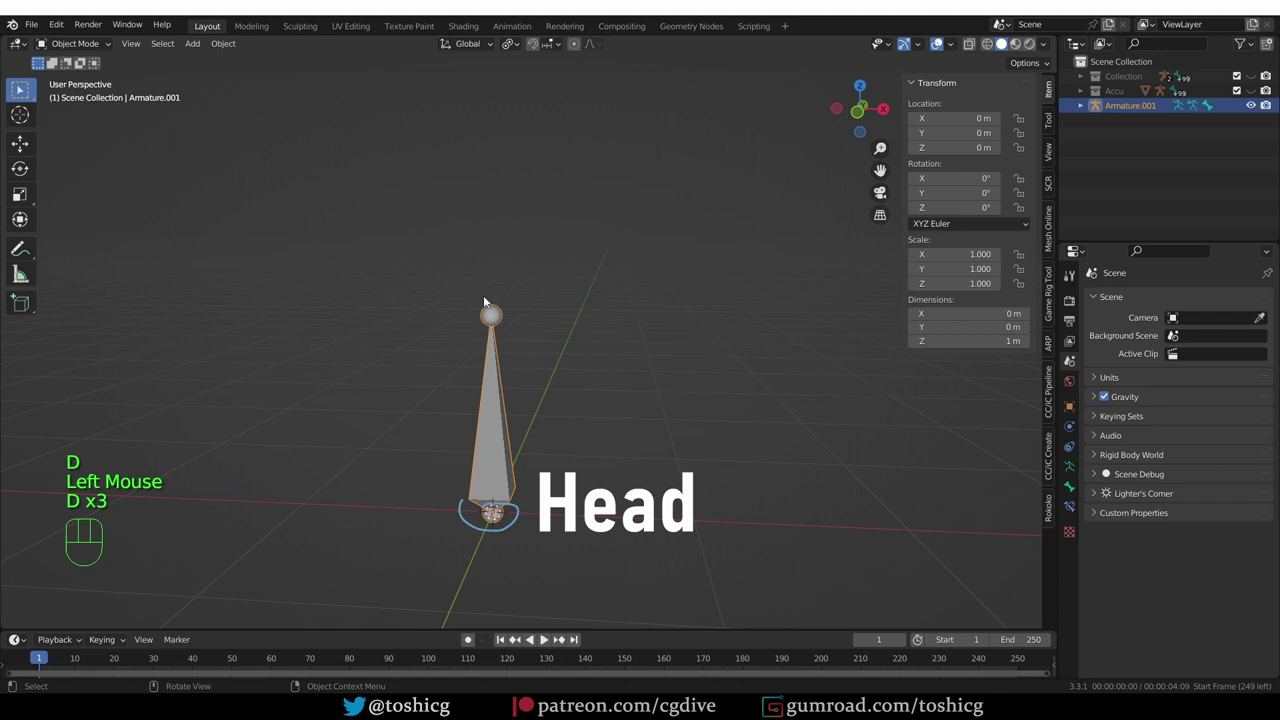
{"action": "key", "text": "d"}
{"action": "left_click_drag", "start_coordinate": [485, 299], "coordinate": [478, 317]}
{"action": "key", "text": "d"}
Switch Armature.001 into Pose Mode and rotate its bone about its head.
{"action": "key", "text": "Tab"}
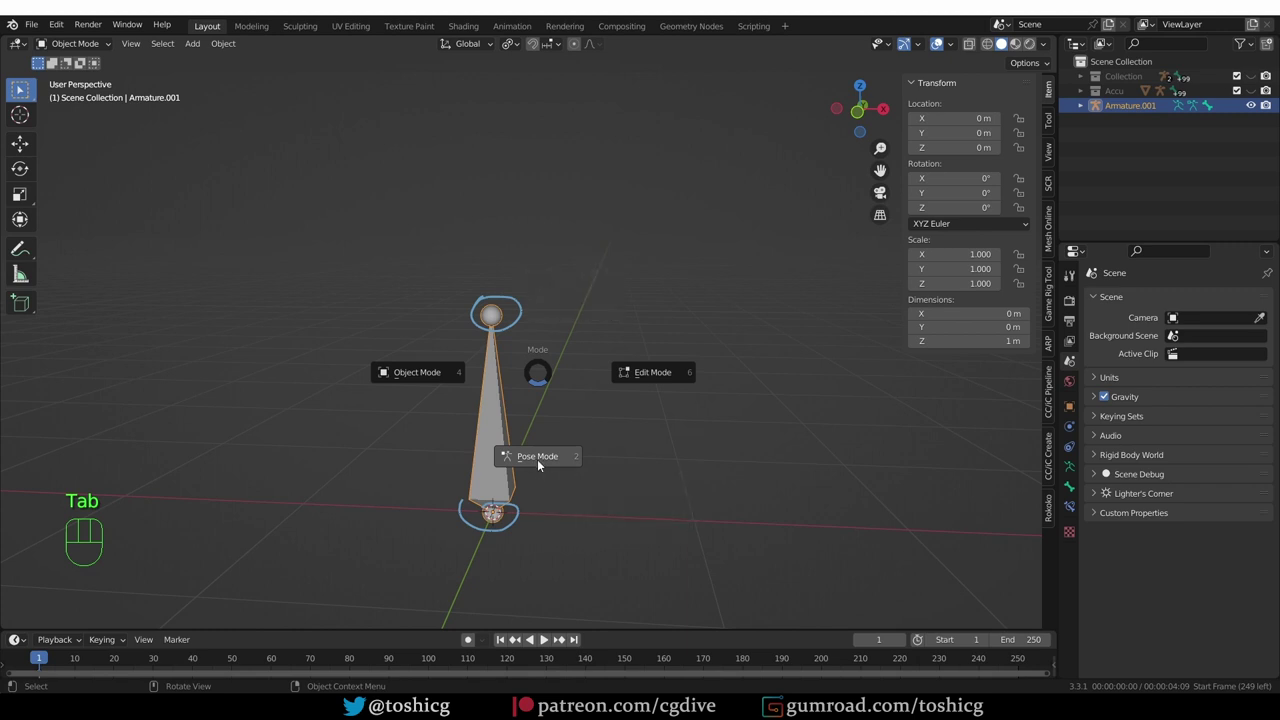
{"action": "middle_click", "coordinate": [530, 427]}
{"action": "left_click", "coordinate": [530, 427]}
{"action": "key", "text": "r"}
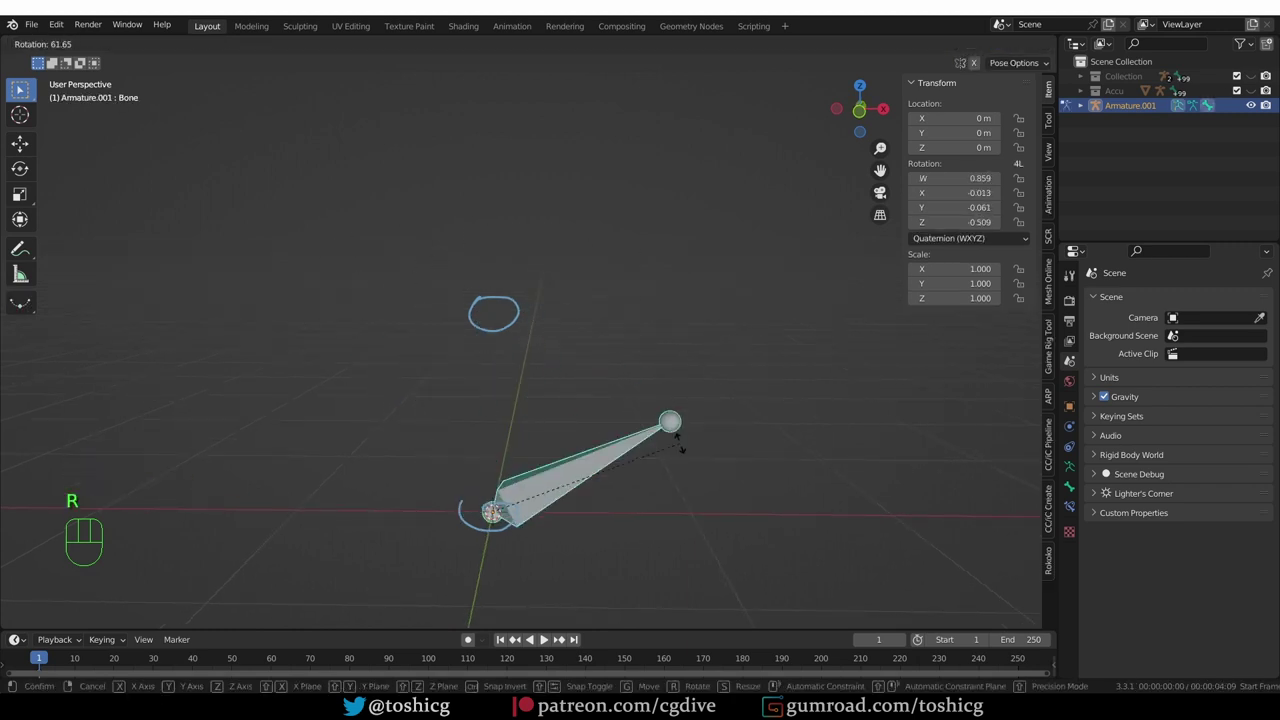
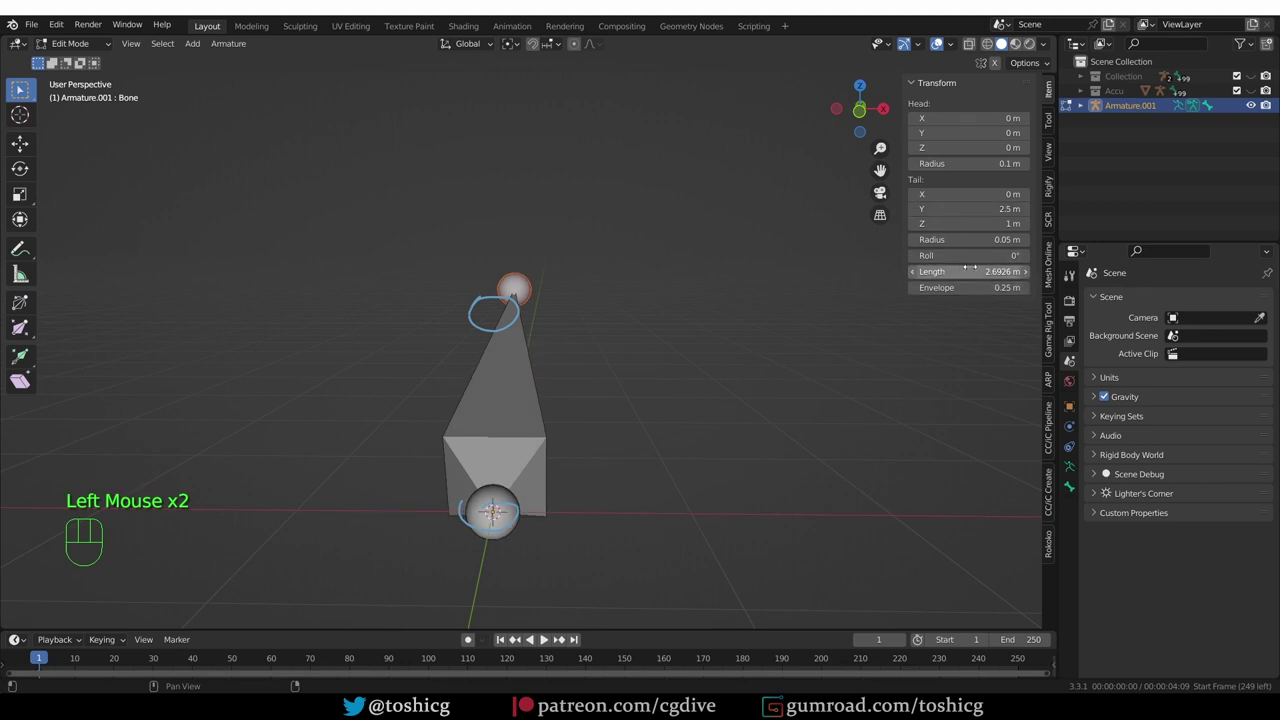
Restore the bone's original length and bring up the two-cylinder comparison scene.
{"action": "key", "text": "ctrl+z"}
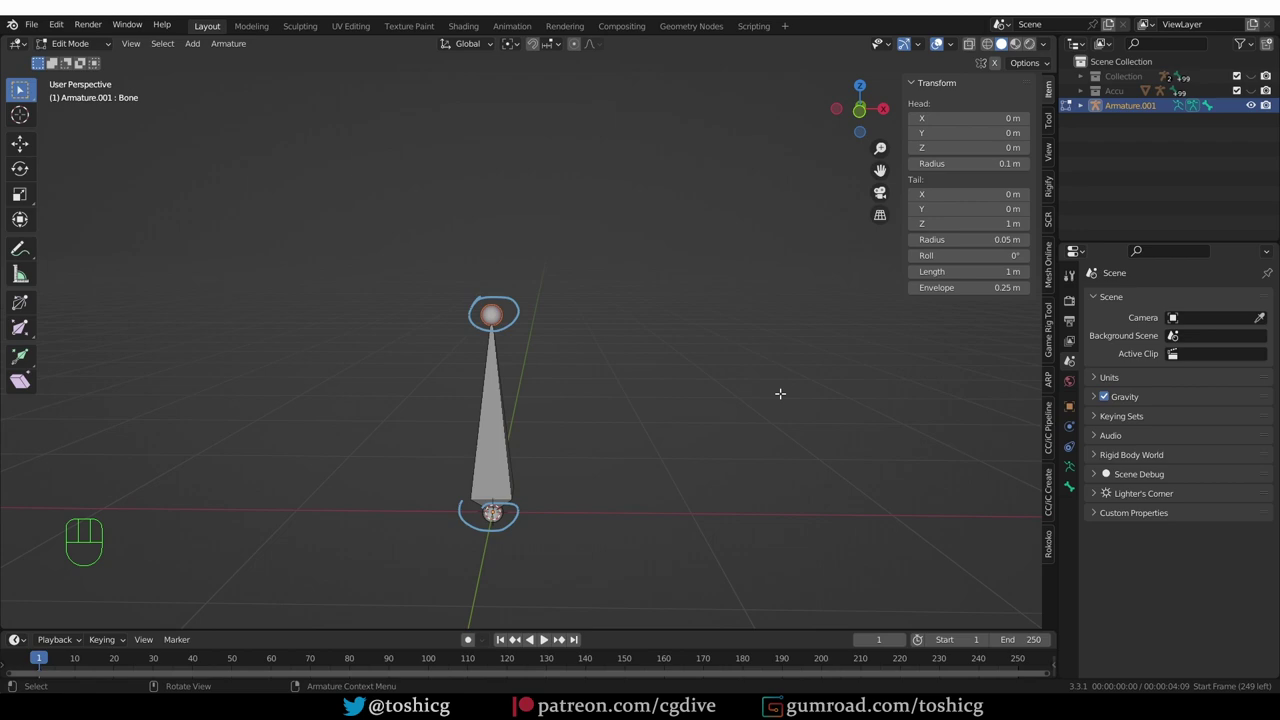
{"action": "left_click", "coordinate": [460, 247]}
{"action": "middle_click", "coordinate": [460, 247]}
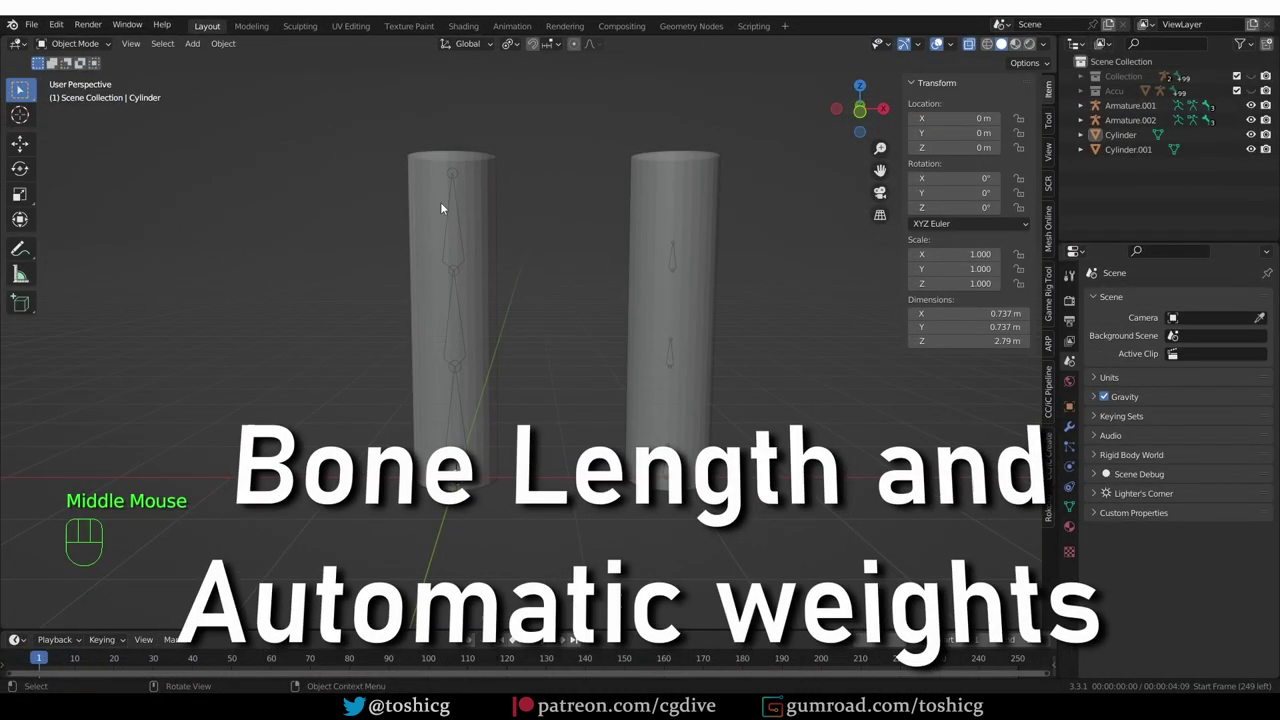
Inspect the left cylinder's armature and its bones in Pose Mode.
{"action": "left_click", "coordinate": [458, 245]}
{"action": "left_click", "coordinate": [472, 252]}
{"action": "double_click", "coordinate": [469, 230]}
{"action": "key", "text": "Tab"}
{"action": "left_click", "coordinate": [465, 247]}
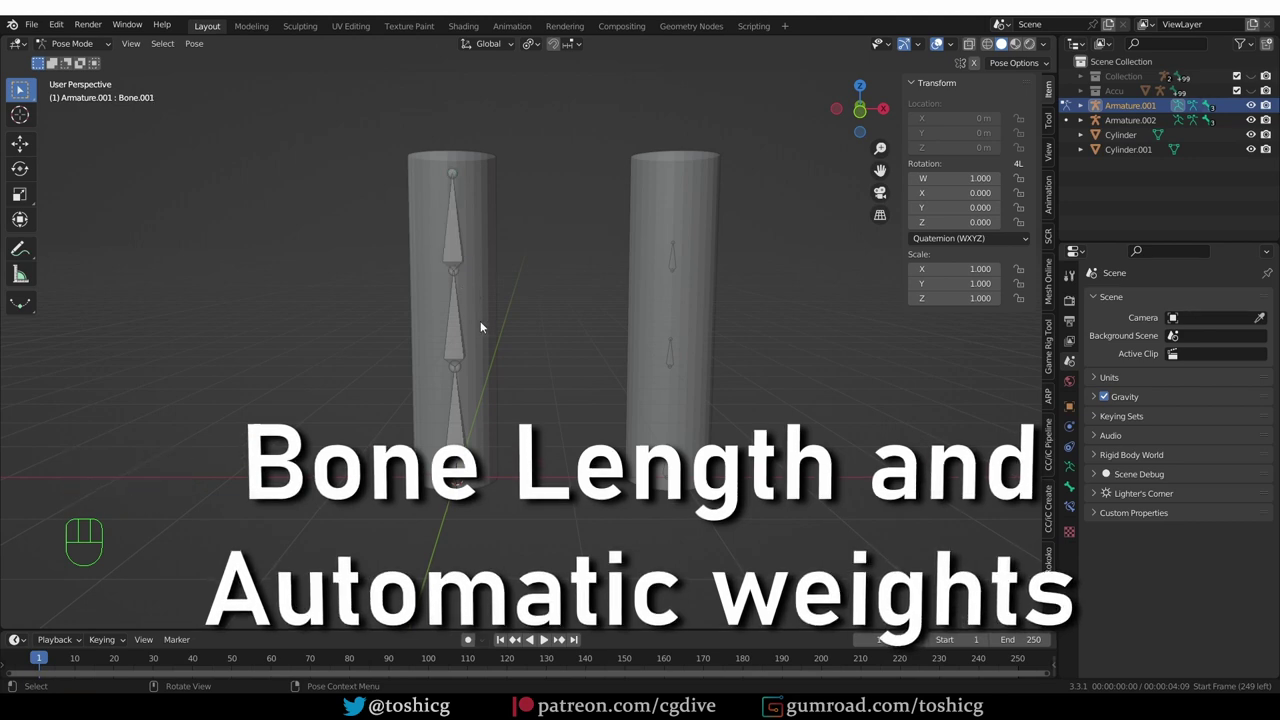
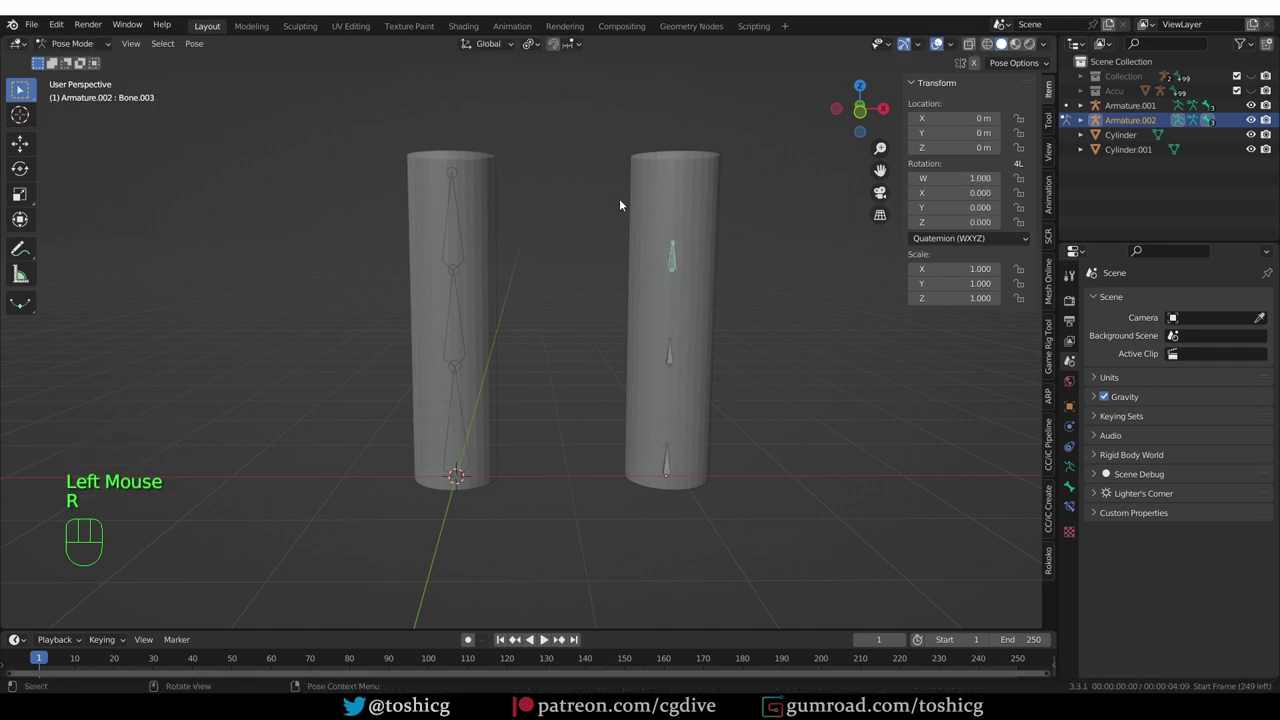
{"action": "key", "text": "Tab"}
Parent each cylinder to its armature with automatic weights (Ctrl+P).
{"action": "left_click", "coordinate": [471, 276]}
{"action": "left_click", "coordinate": [465, 323]}
{"action": "left_click", "coordinate": [460, 321]}
{"action": "key", "text": "ctrl+p"}
{"action": "left_click", "coordinate": [615, 277]}
{"action": "left_click", "coordinate": [680, 338]}
{"action": "left_click", "coordinate": [675, 349]}
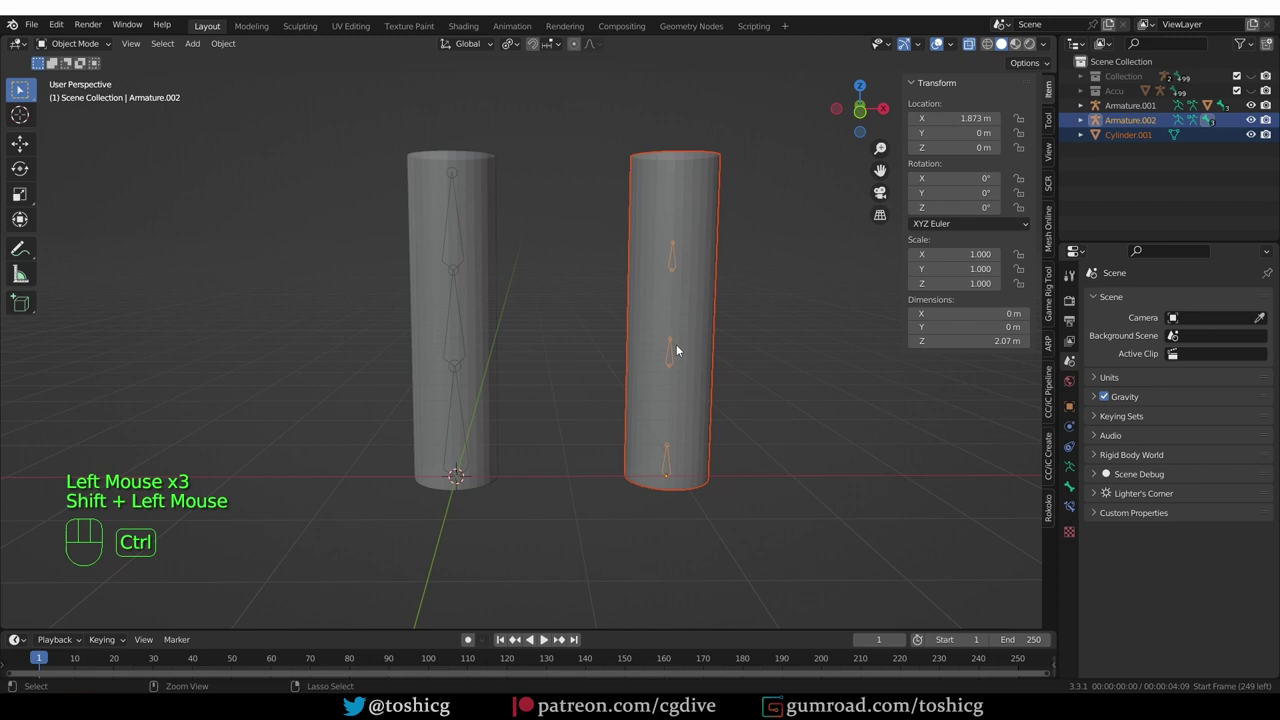
{"action": "key", "text": "ctrl+p"}
{"action": "left_click", "coordinate": [464, 335]}
Select both armatures, enter Pose Mode and rotate the left cylinder's bottom bone.
{"action": "left_click", "coordinate": [468, 334]}
{"action": "double_click", "coordinate": [468, 334]}
{"action": "left_click", "coordinate": [500, 325]}
{"action": "left_click", "coordinate": [643, 348]}
{"action": "key", "text": "Tab"}
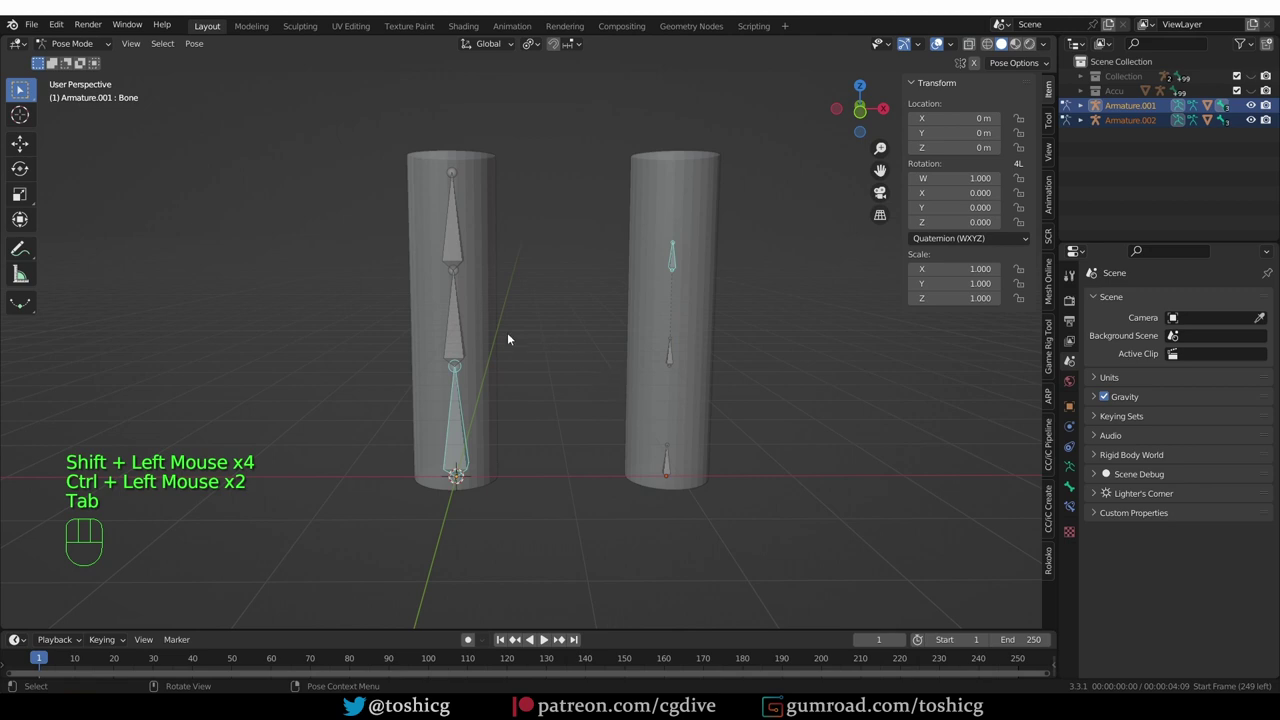
{"action": "left_click", "coordinate": [478, 330]}
{"action": "left_click", "coordinate": [450, 324]}
{"action": "key", "text": "r"}
Rotate the remaining bones of both armatures to bend each cylinder into an arch.
{"action": "left_click", "coordinate": [674, 347]}
{"action": "key", "text": "r"}
{"action": "left_click", "coordinate": [788, 341]}
{"action": "key", "text": "r"}
{"action": "double_click", "coordinate": [788, 345]}
{"action": "key", "text": "r"}
{"action": "left_click", "coordinate": [597, 332]}
{"action": "key", "text": "r"}
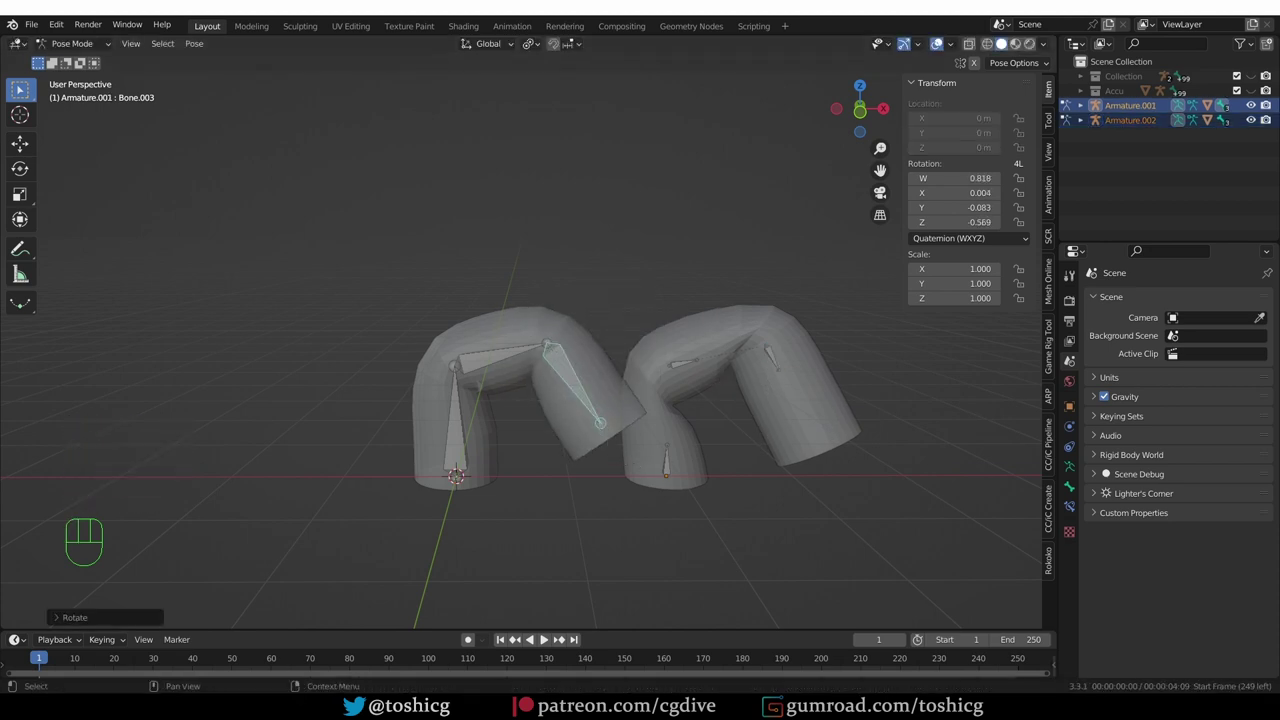
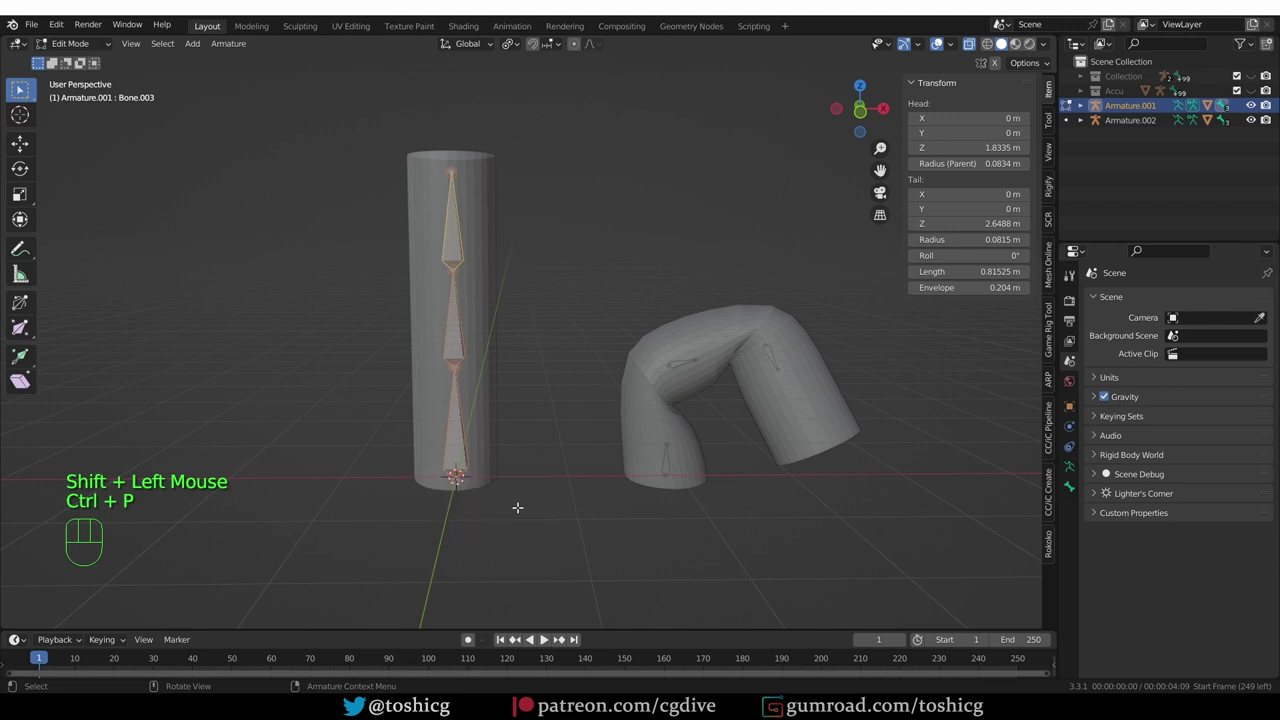
{"action": "key", "text": "alt+p"}
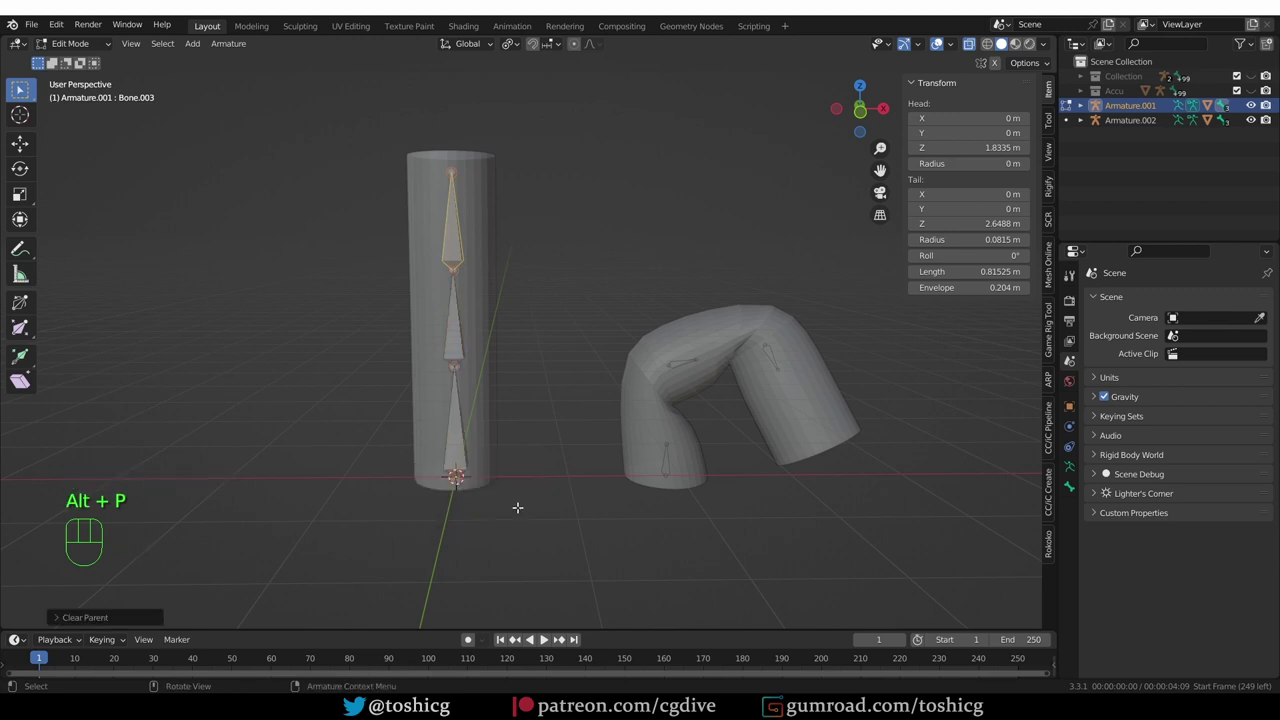
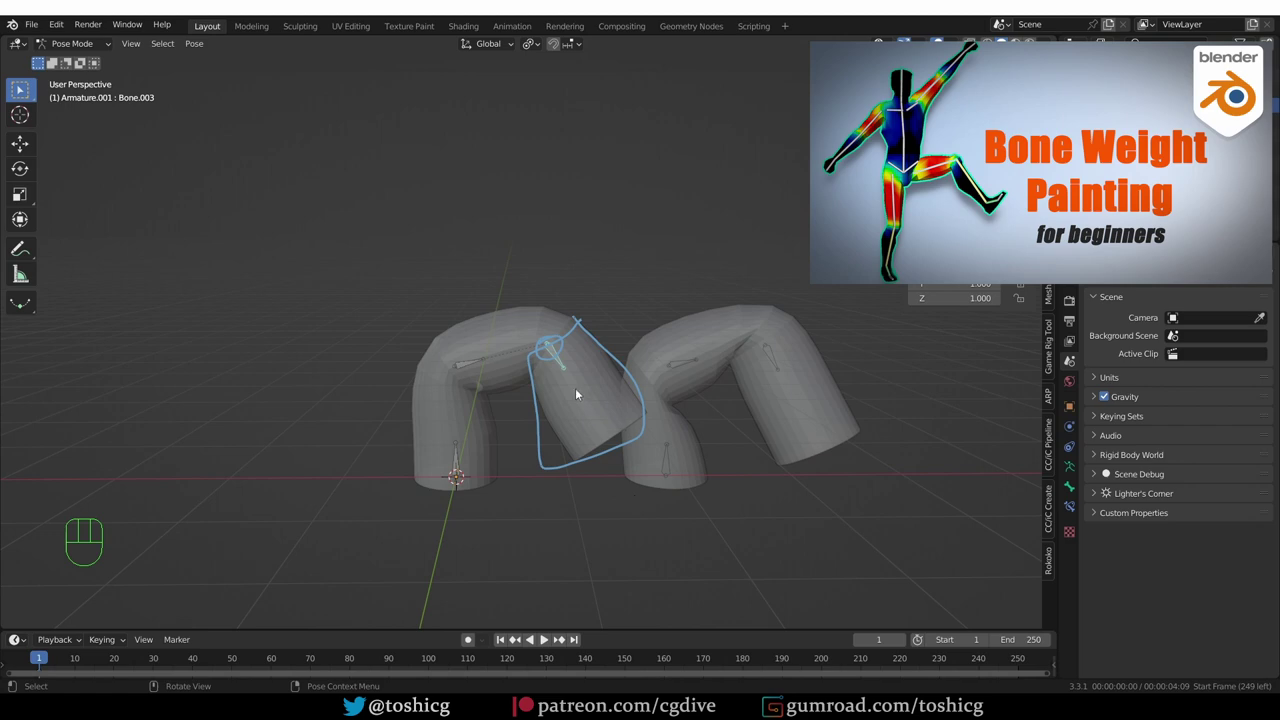
Scale the left armature's bones up many times in Edit Mode, then return to Pose Mode to see the distorted cylinder.
{"action": "left_click", "coordinate": [468, 366]}
{"action": "left_click", "coordinate": [456, 464]}
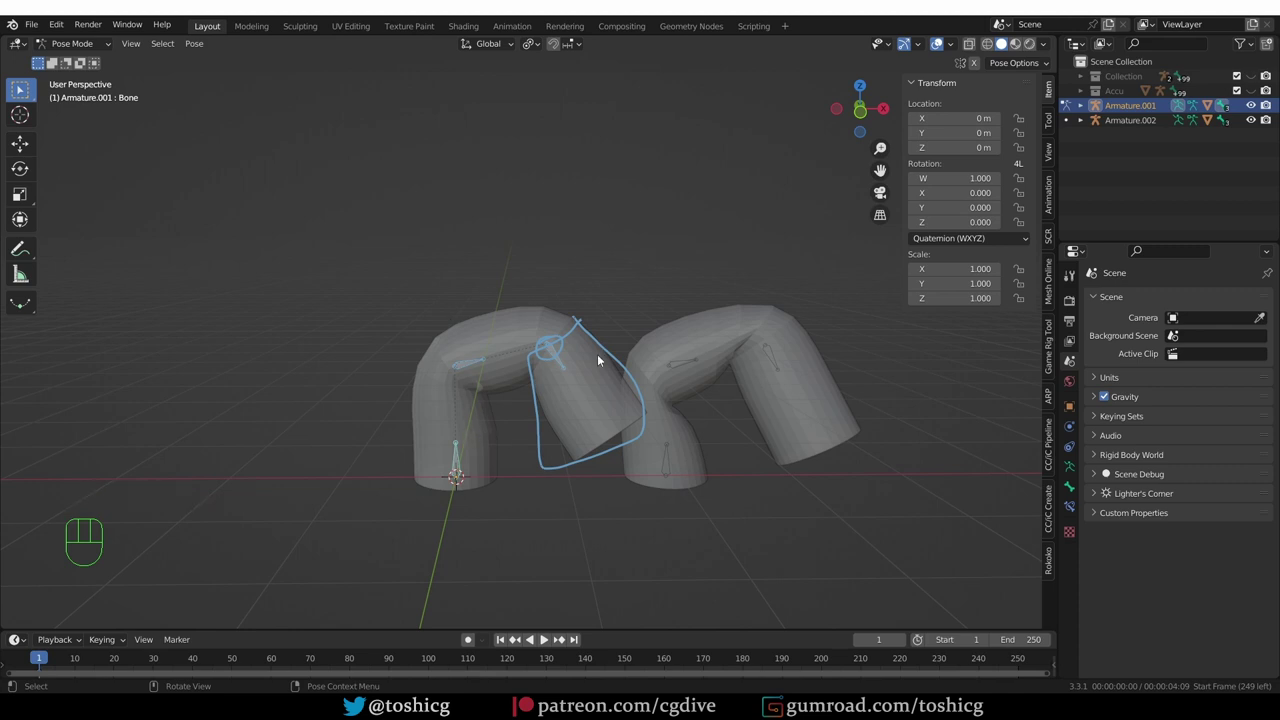
{"action": "key", "text": "Tab"}
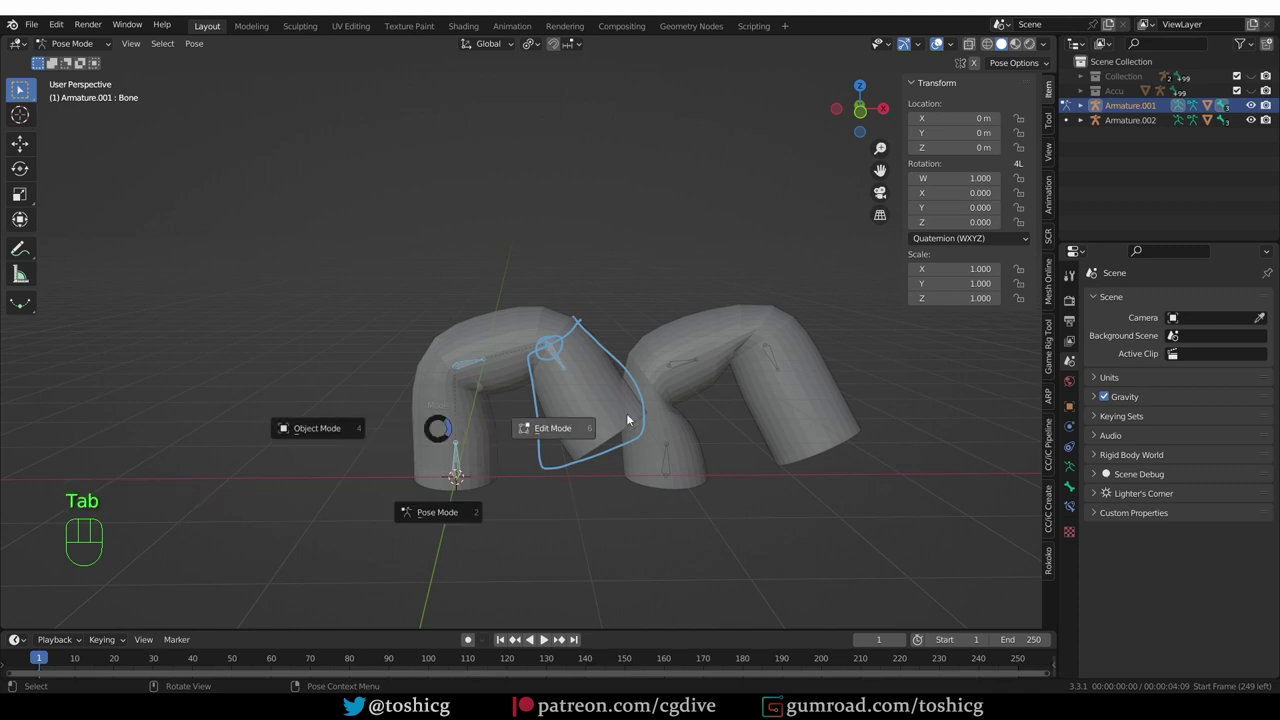
{"action": "key", "text": "s"}
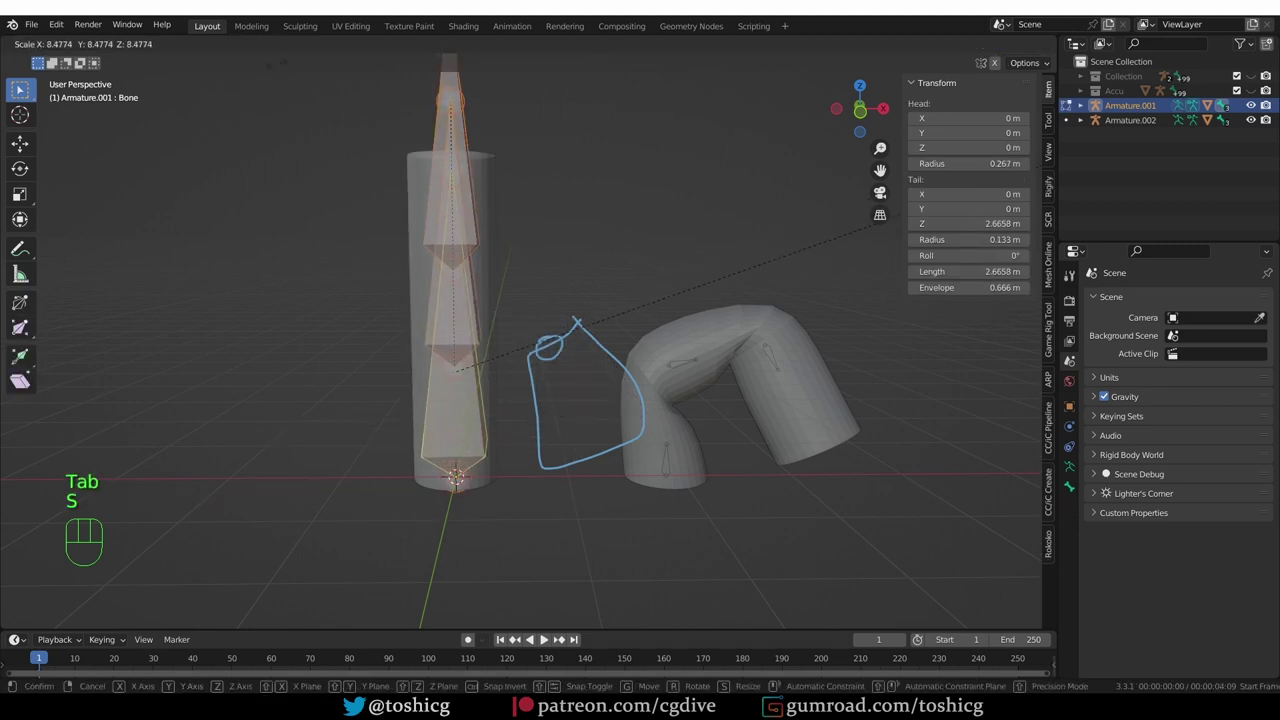
{"action": "key", "text": "Tab"}
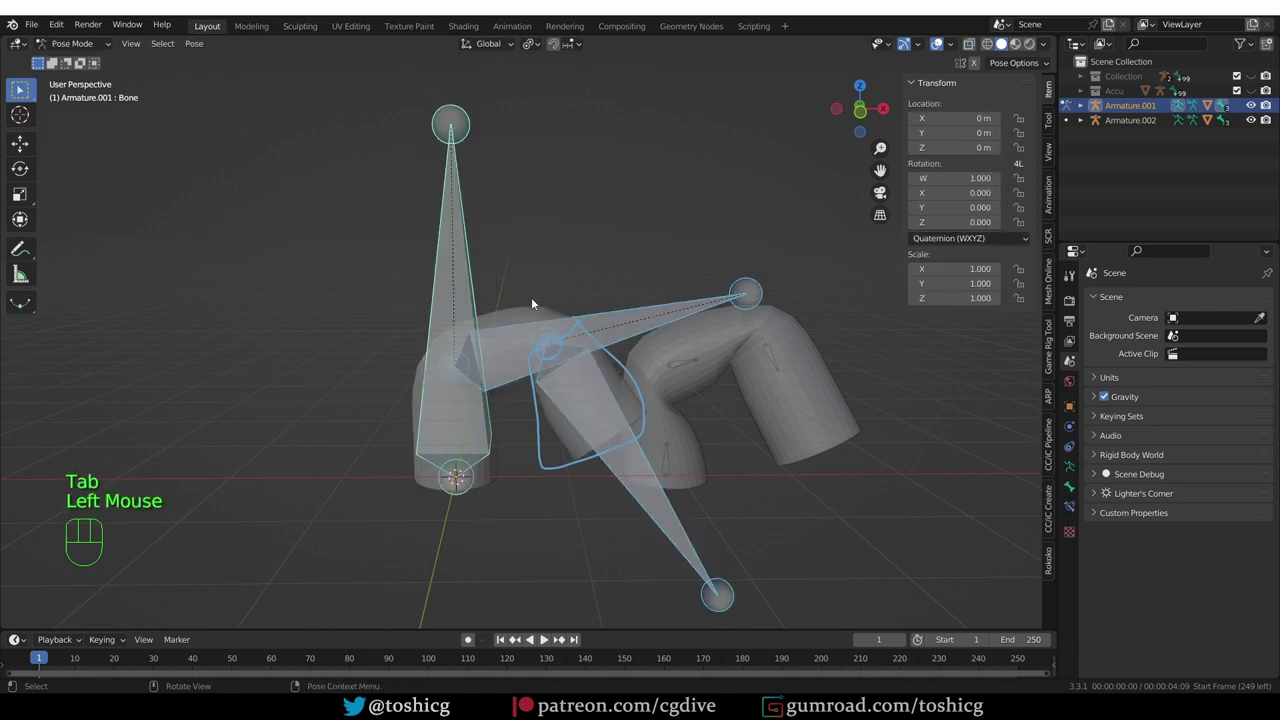
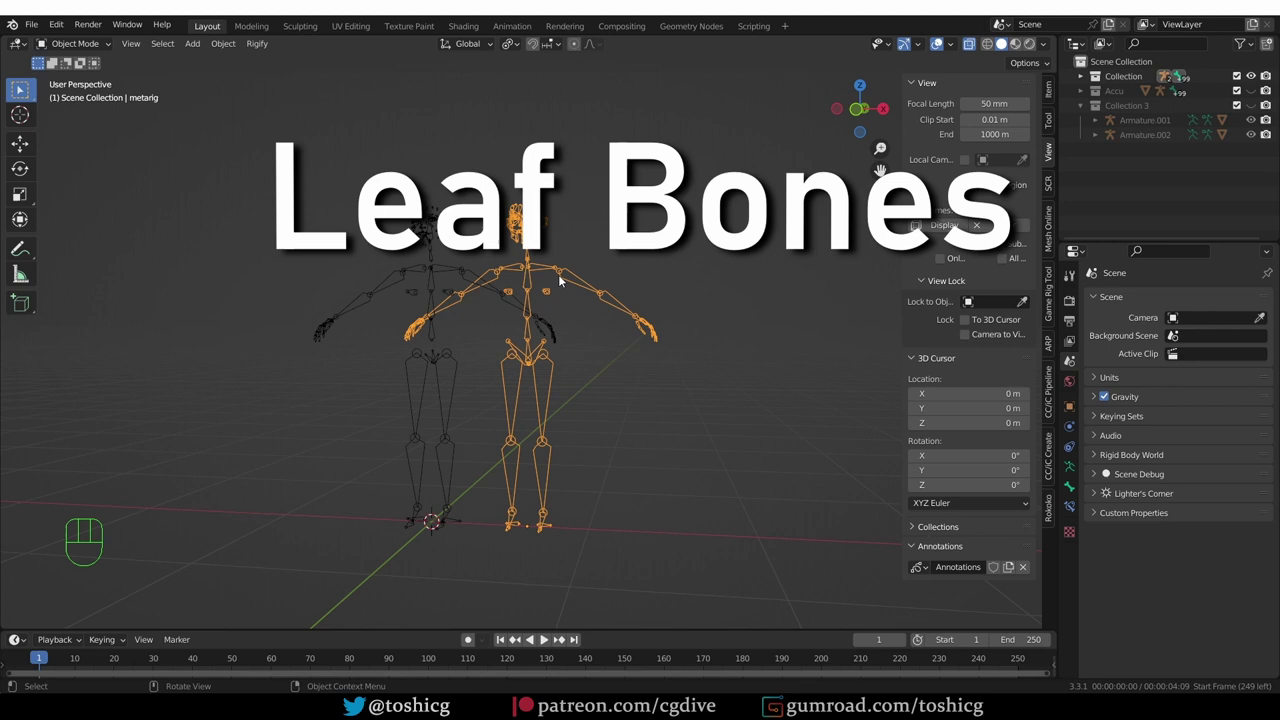
Start the FBX export of metarig via File > Export, naming it bone_representation1.fbx.
{"action": "middle_click", "coordinate": [568, 291]}
{"action": "scroll", "scroll_direction": "up", "scroll_amount": 3}
{"action": "middle_click", "coordinate": [588, 268]}
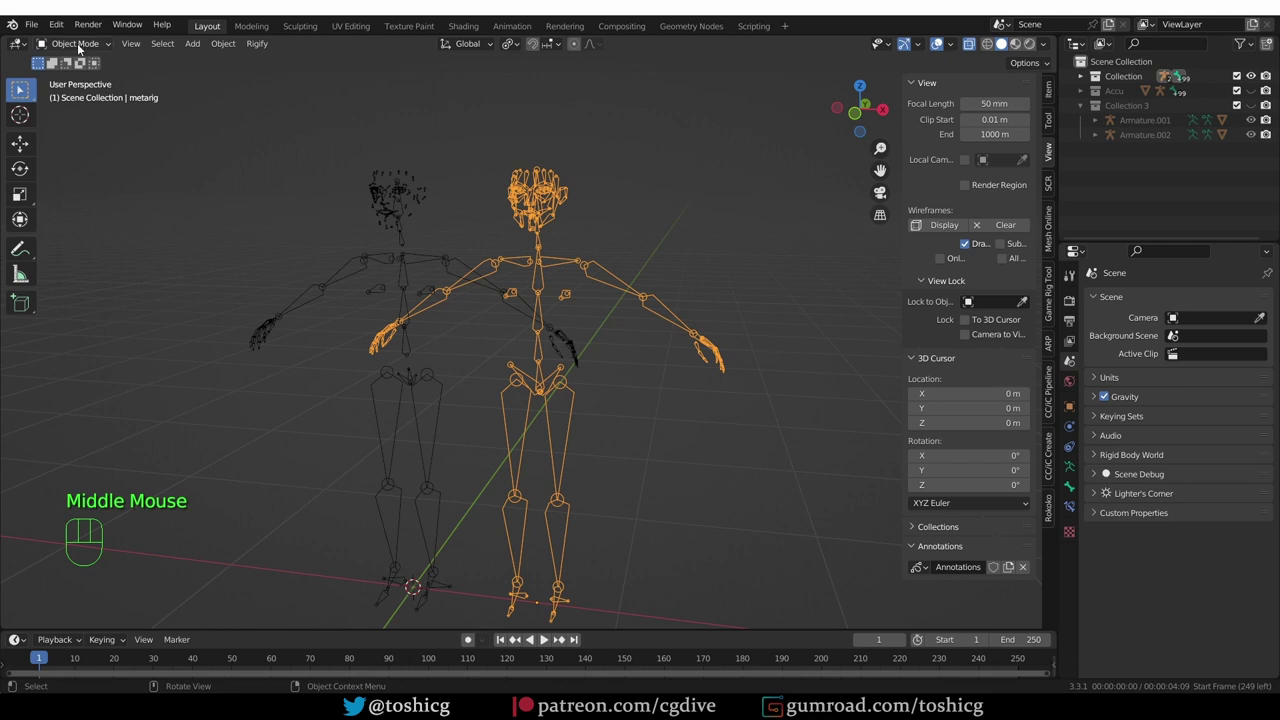
{"action": "left_click_drag", "start_coordinate": [37, 25], "coordinate": [279, 389]}
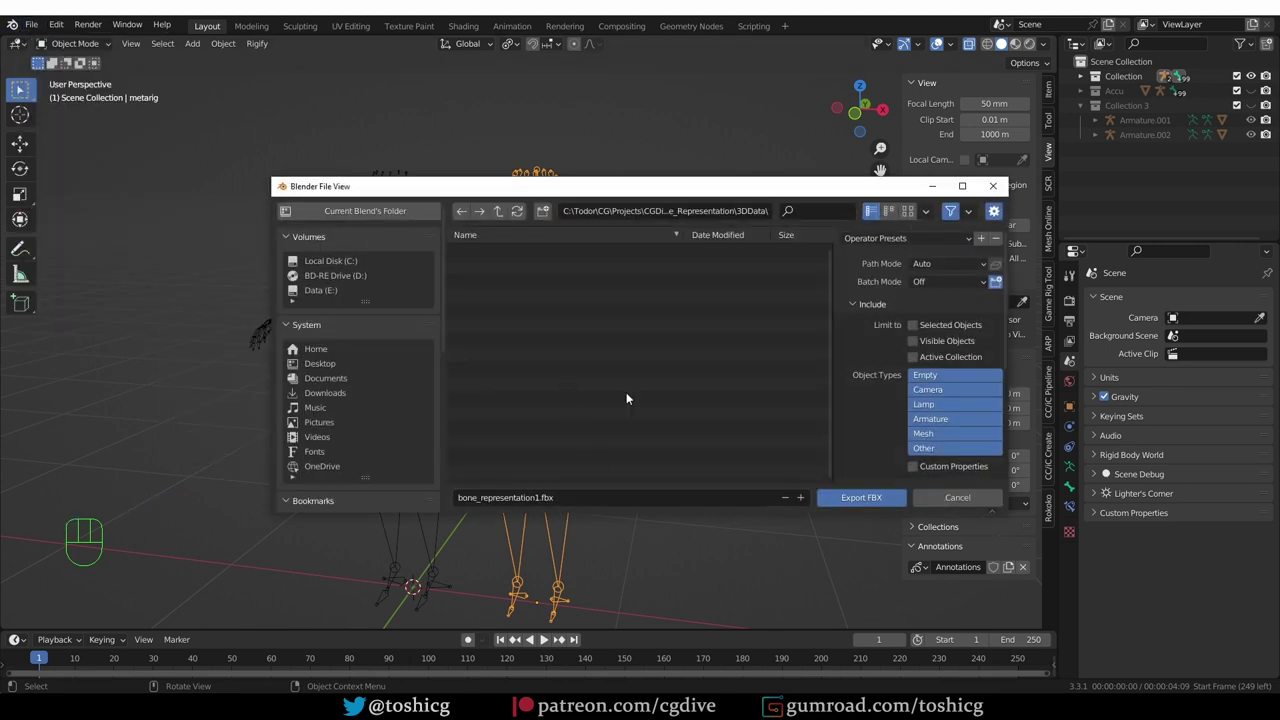
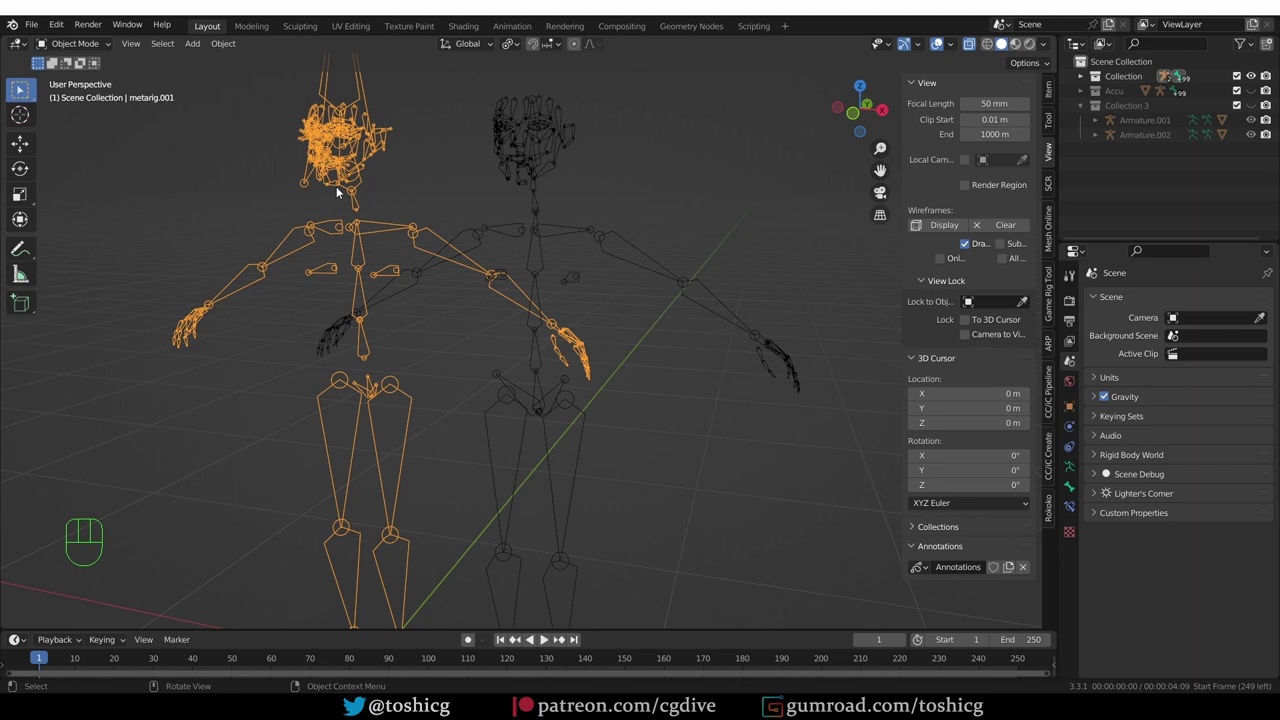
Export metarig with Add Leaf Bones enabled, then import bone_representation1.fbx as metarig.002.
{"action": "left_click", "coordinate": [521, 141]}
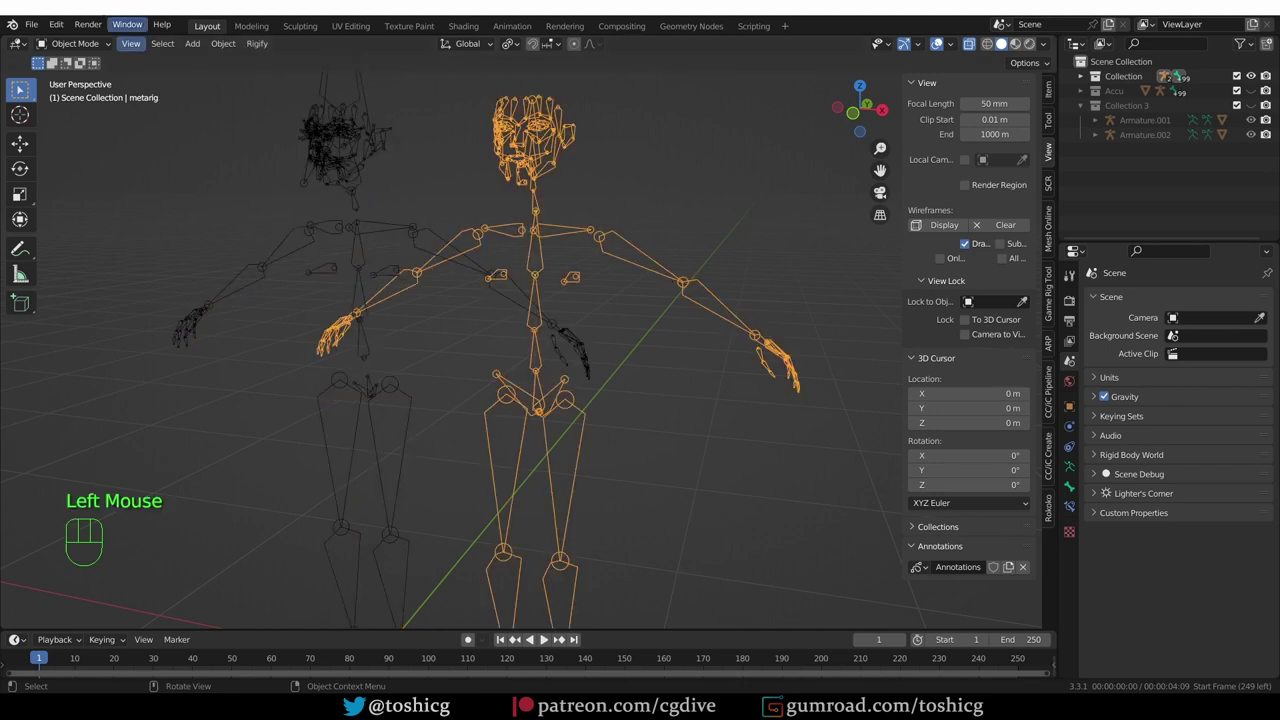
{"action": "left_click_drag", "start_coordinate": [23, 31], "coordinate": [332, 389]}
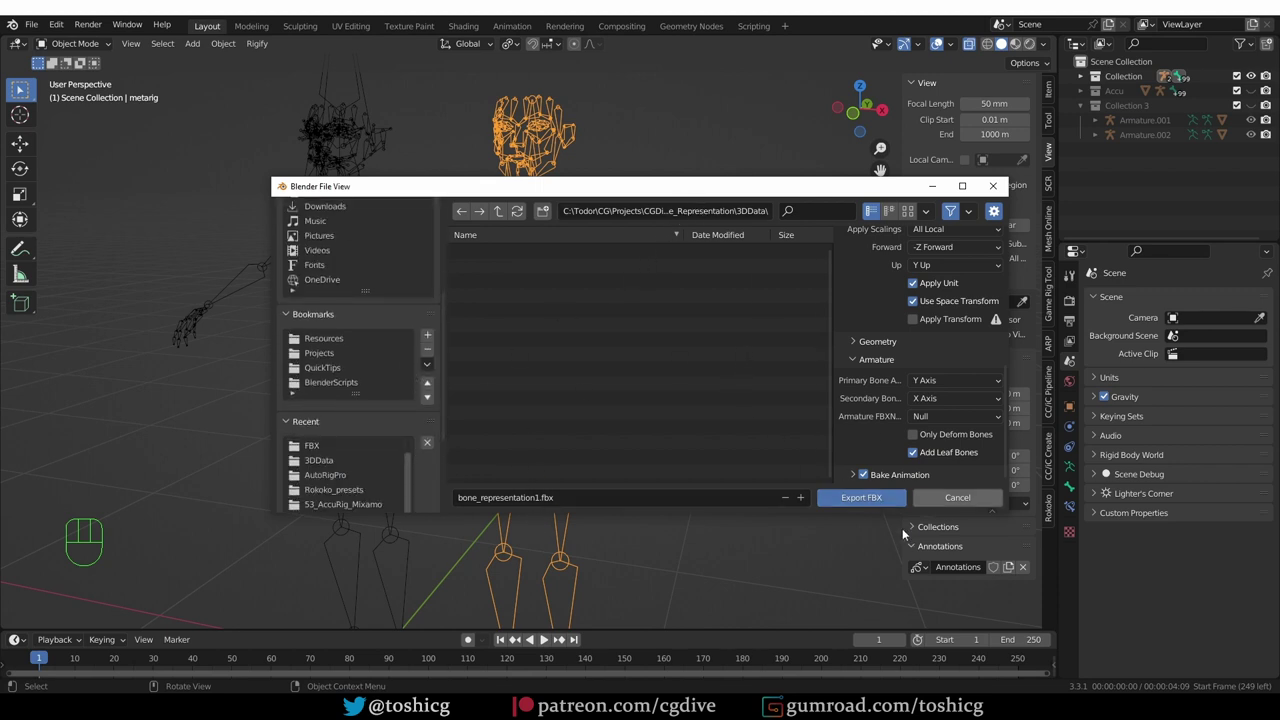
{"action": "left_click_drag", "start_coordinate": [34, 23], "coordinate": [292, 368]}
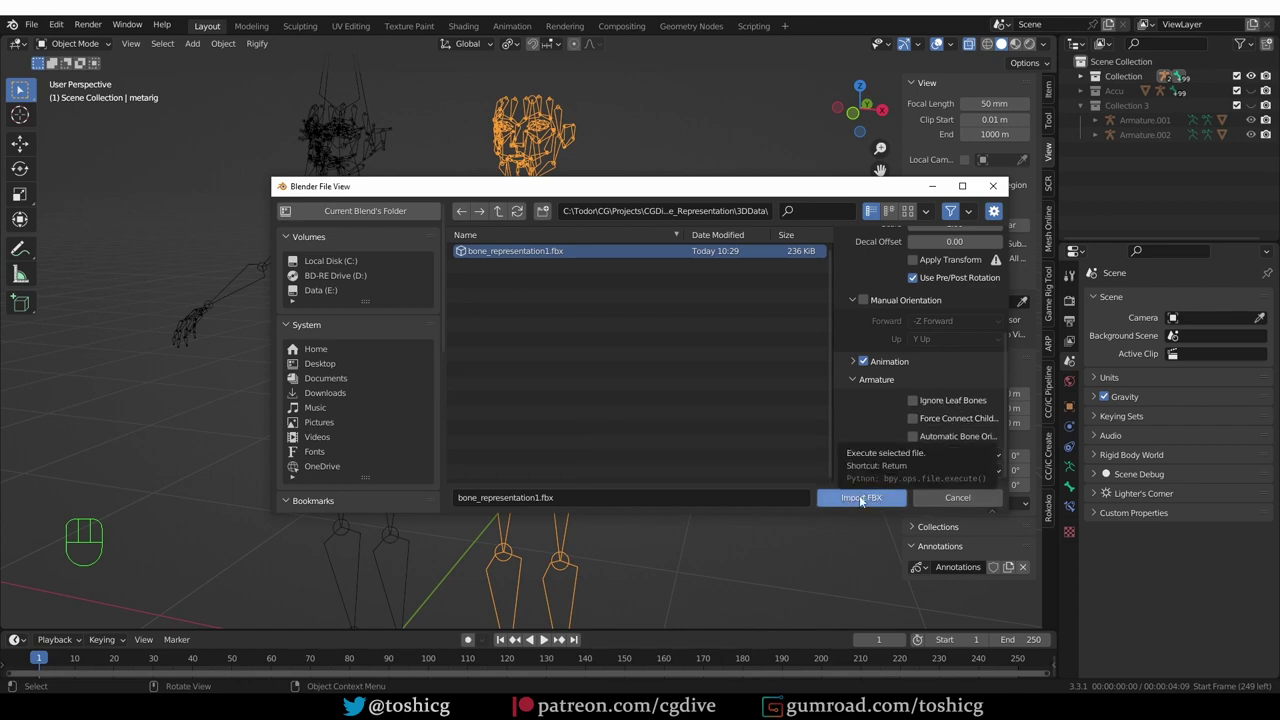
{"action": "middle_click", "coordinate": [511, 212]}
Move the imported metarig.002 aside along X beside the other rigs.
{"action": "scroll", "scroll_direction": "down", "scroll_amount": 3}
{"action": "key", "text": "g"}
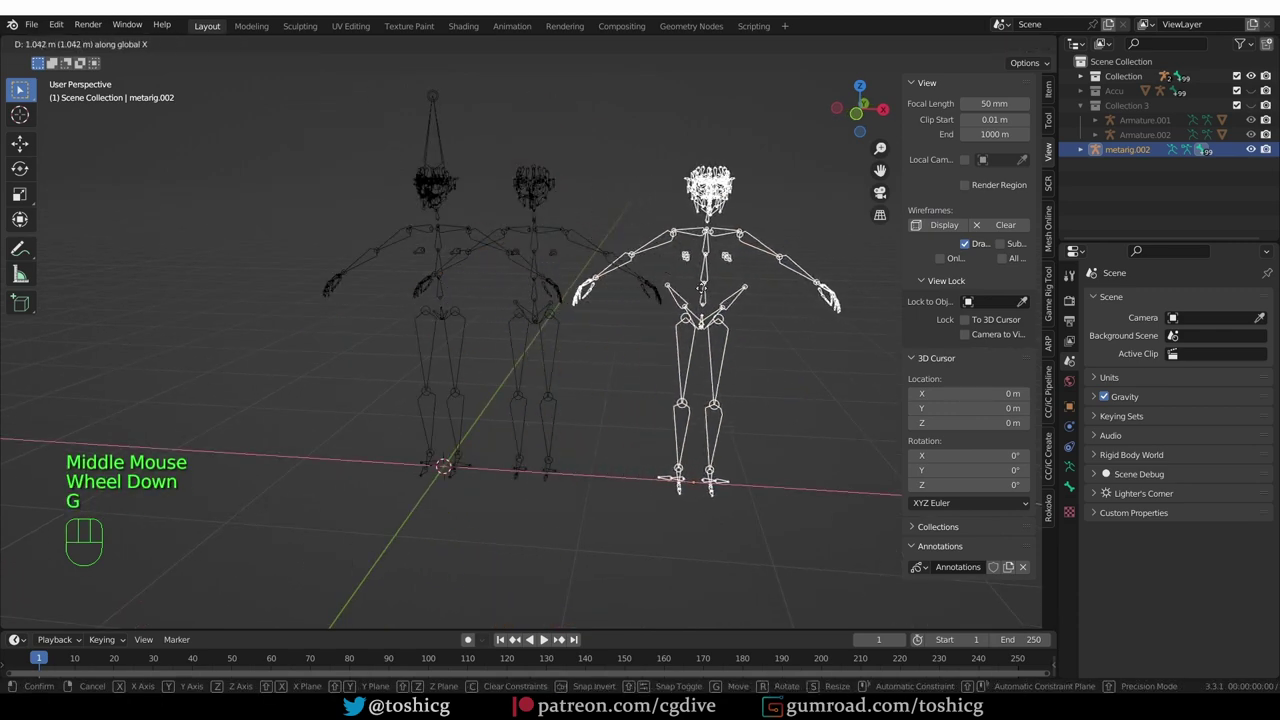
{"action": "middle_click", "coordinate": [662, 327]}
{"action": "scroll", "scroll_direction": "up", "scroll_amount": 3}
Zoom in on metarig.002 to inspect its octahedral head and arm leaf bones.
{"action": "middle_click", "coordinate": [689, 255]}
{"action": "middle_click", "coordinate": [650, 273]}
{"action": "scroll", "scroll_direction": "up", "scroll_amount": 3}
{"action": "key", "text": "z"}
{"action": "left_click_drag", "start_coordinate": [734, 191], "coordinate": [653, 231]}
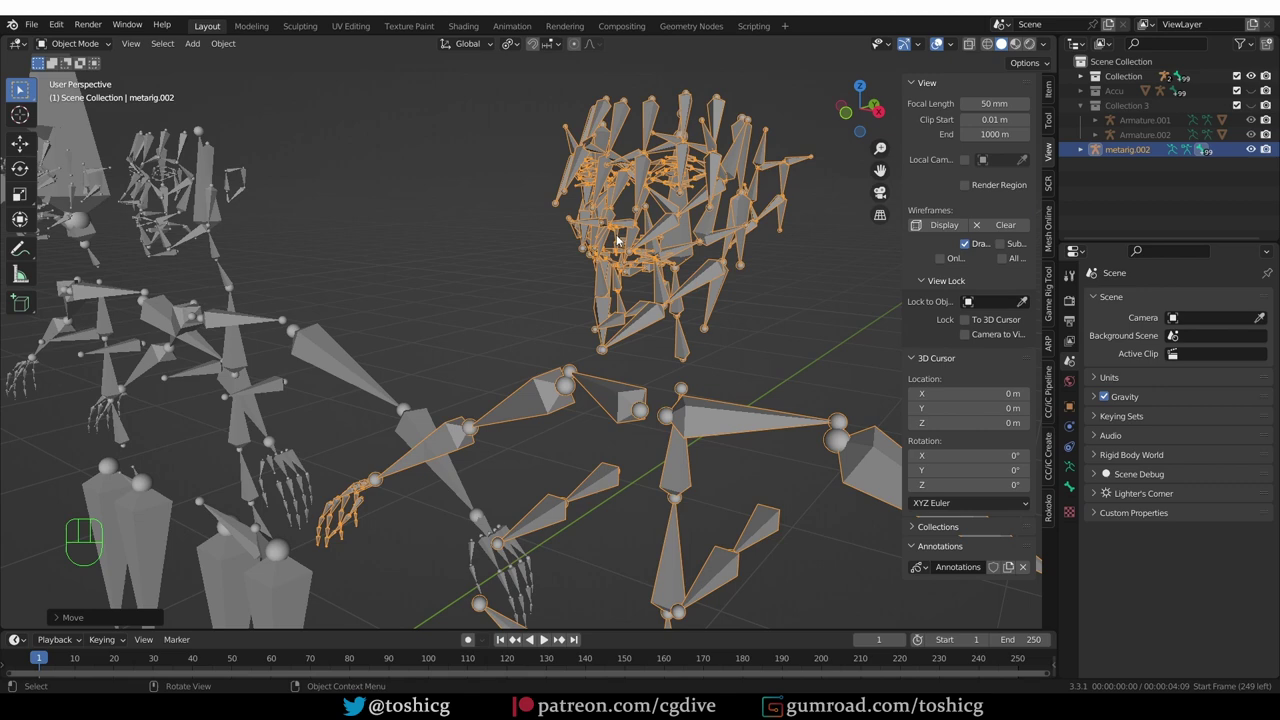
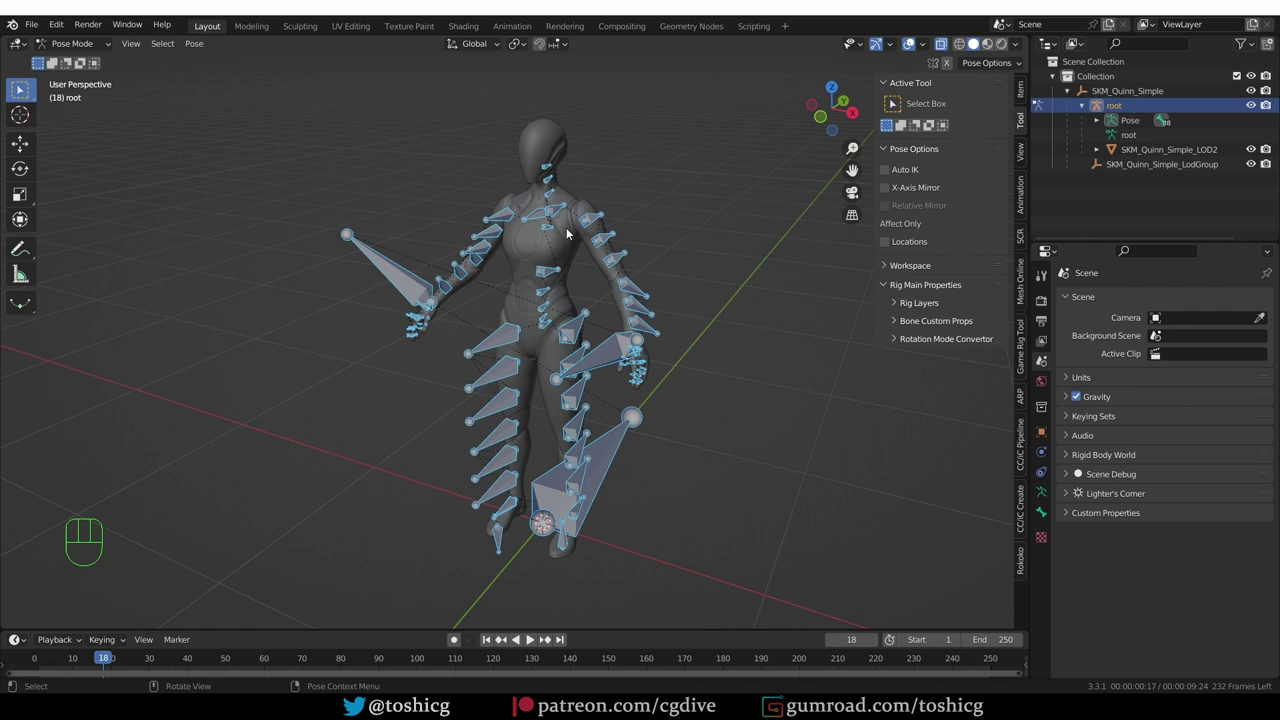
Take the Quinn armature from Pose to Edit Mode and rotate the root bone about 46 degrees.
{"action": "middle_click", "coordinate": [533, 253]}
{"action": "middle_click", "coordinate": [548, 278]}
{"action": "left_click_drag", "start_coordinate": [542, 258], "coordinate": [527, 336]}
{"action": "key", "text": "Tab"}
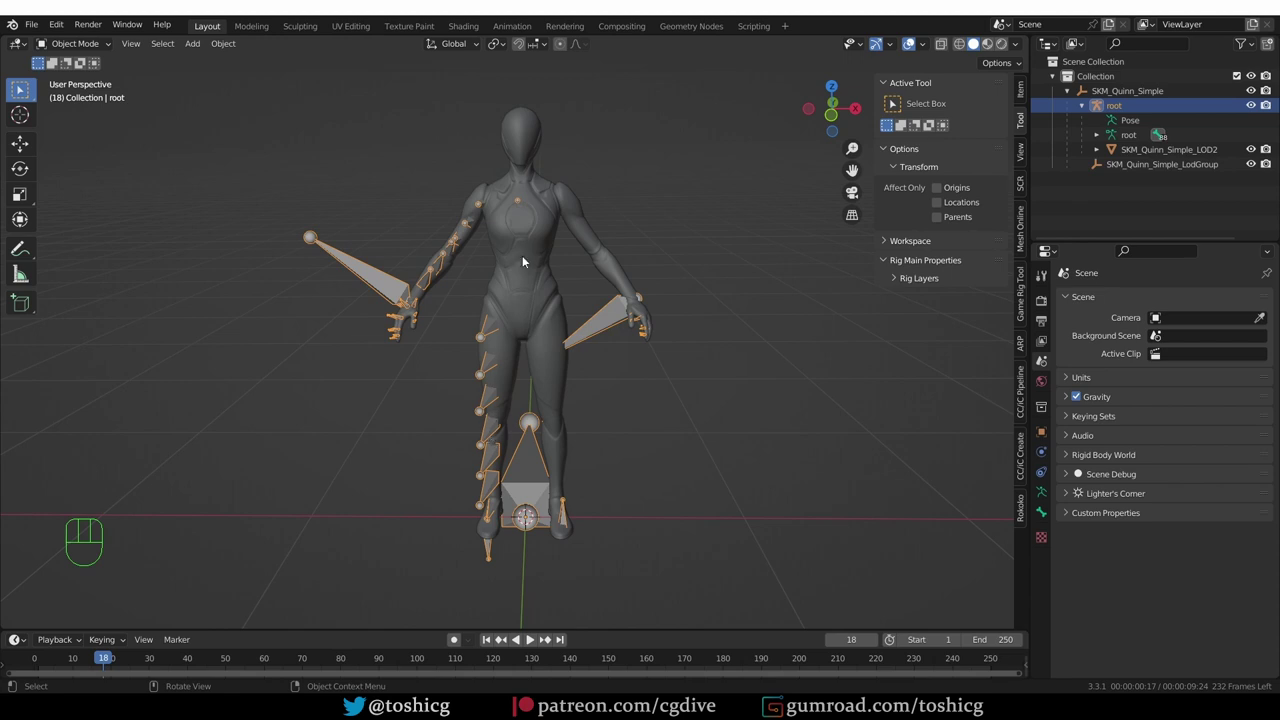
{"action": "key", "text": "Tab"}
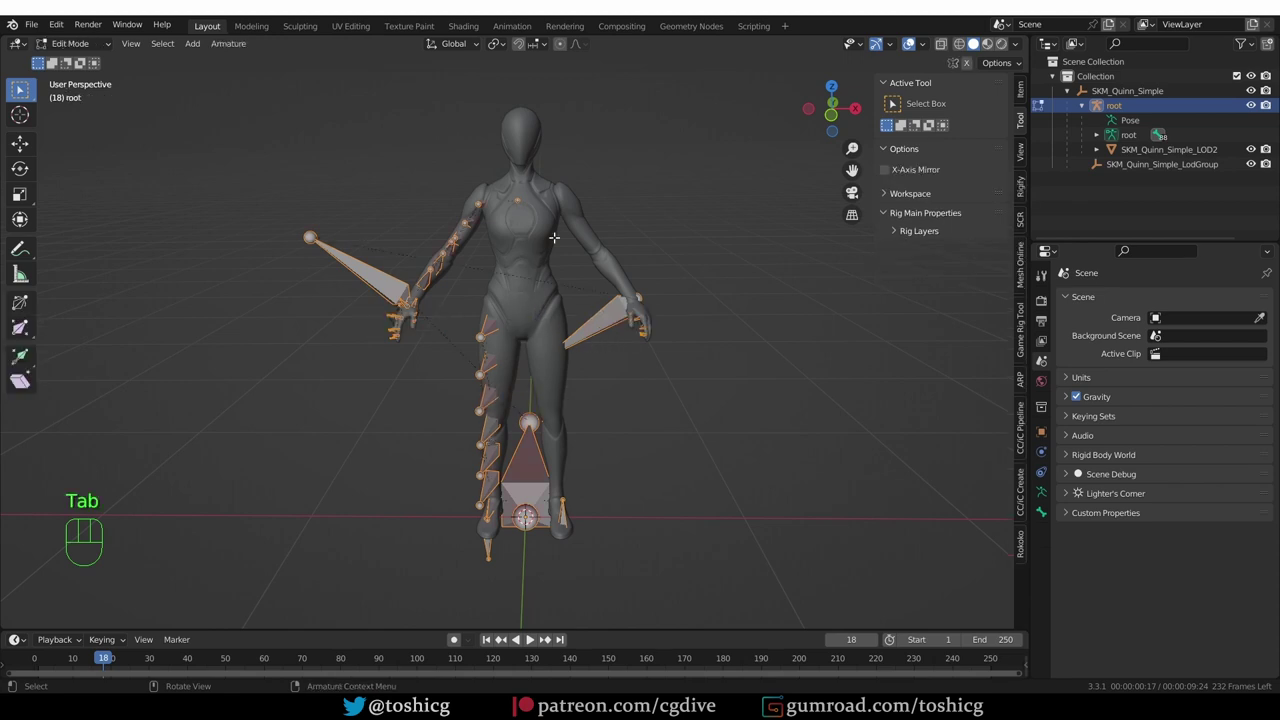
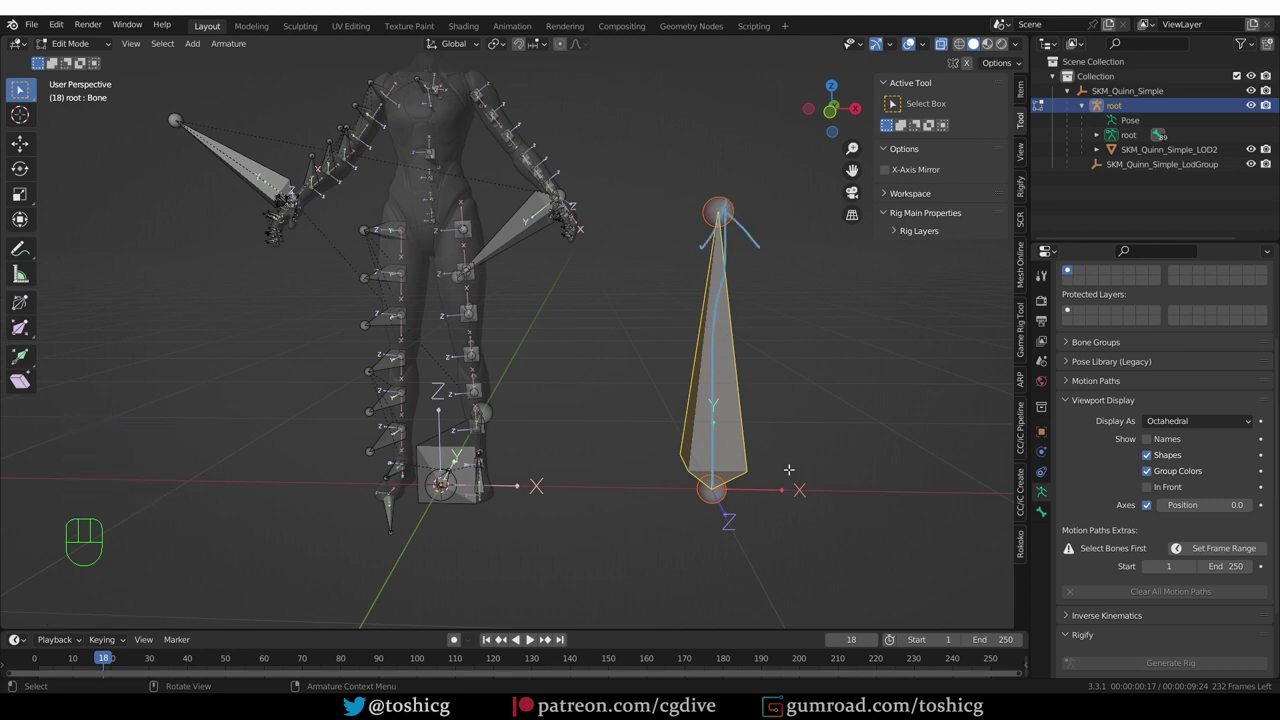
{"action": "key", "text": "r"}
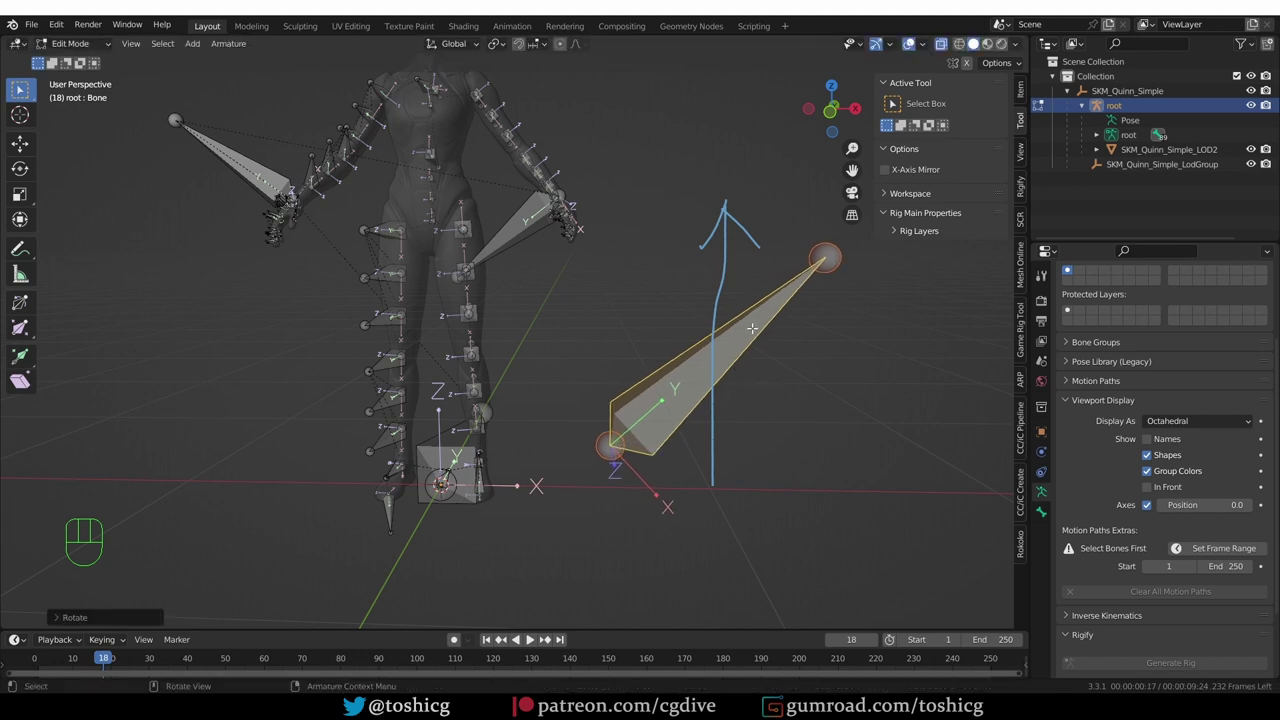
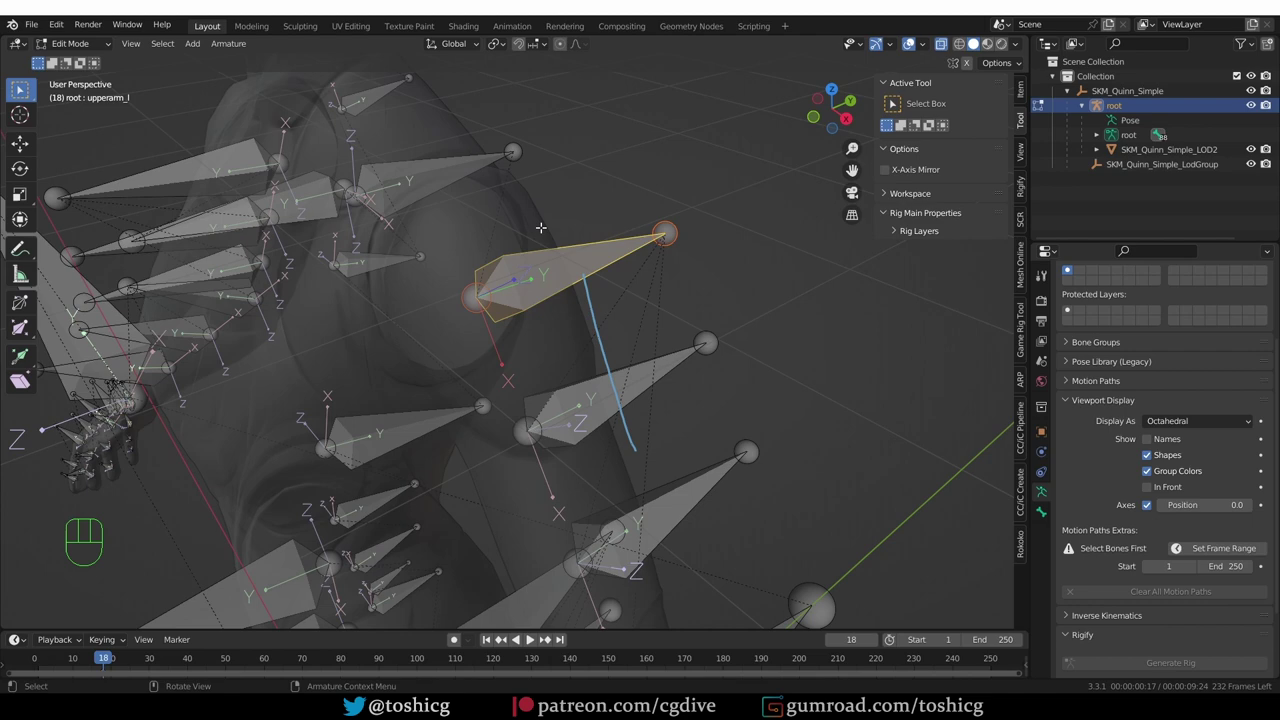
Return the Quinn armature to Object Mode after inspecting upperarm_l's axes.
{"action": "key", "text": "Tab"}
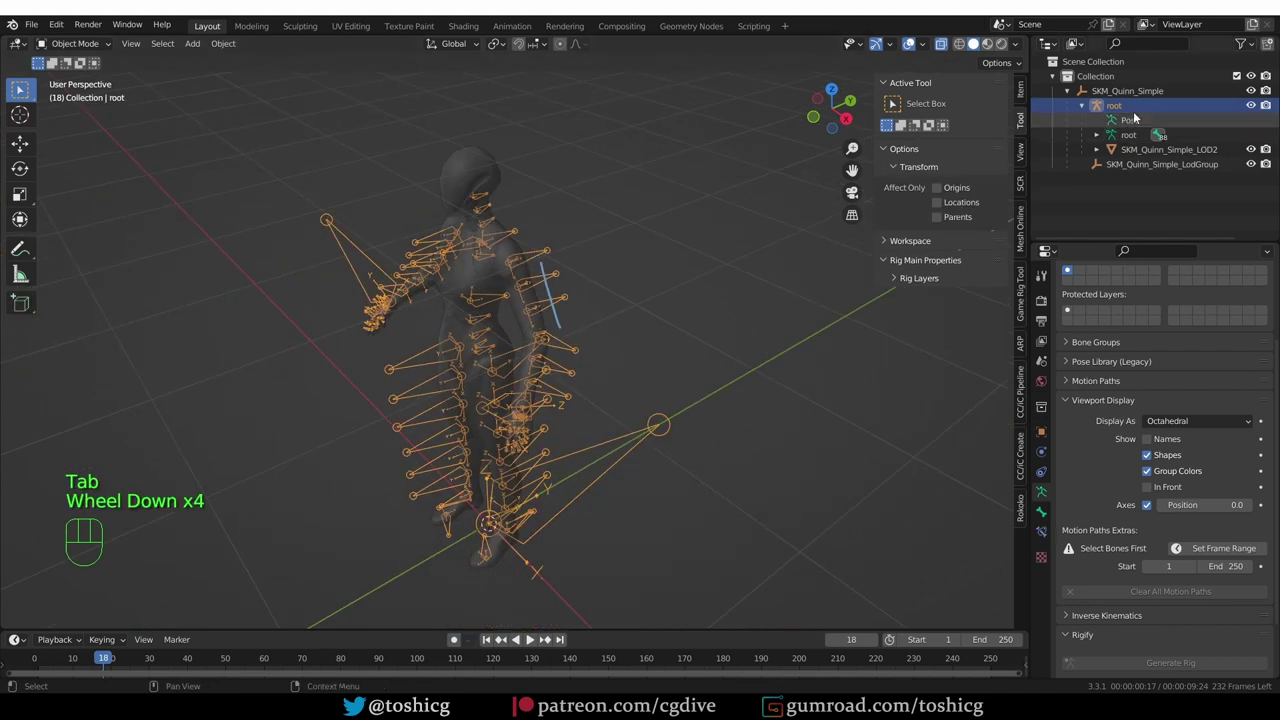
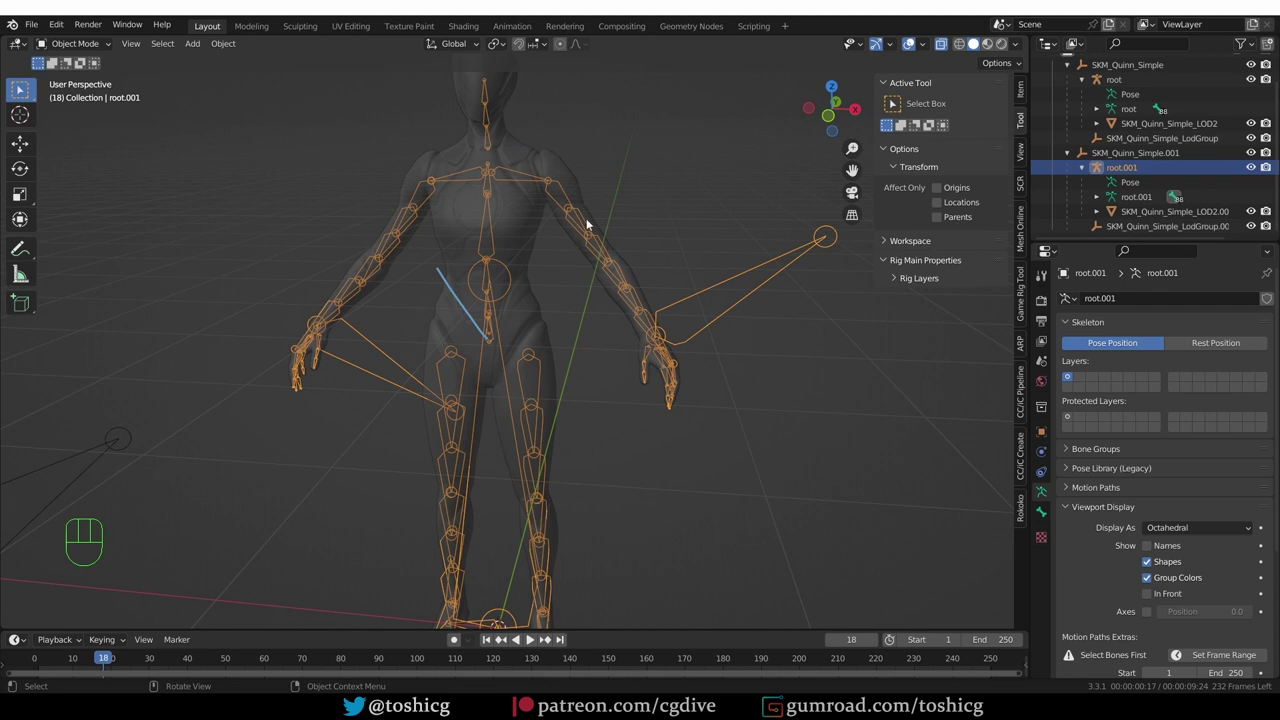
Enter Pose Mode on root.001 and inspect the upperarm_l bone's axes up close.
{"action": "key", "text": "Tab"}
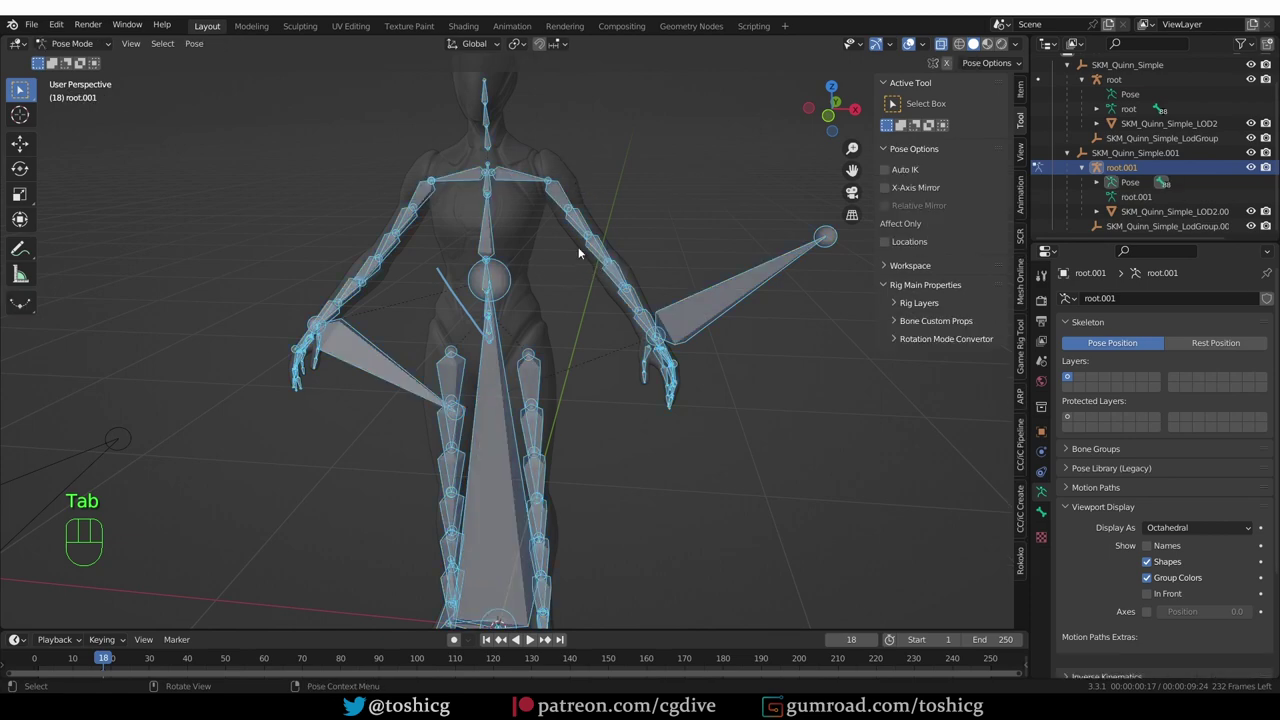
{"action": "scroll", "scroll_direction": "up", "scroll_amount": 3}
{"action": "left_click", "coordinate": [568, 199]}
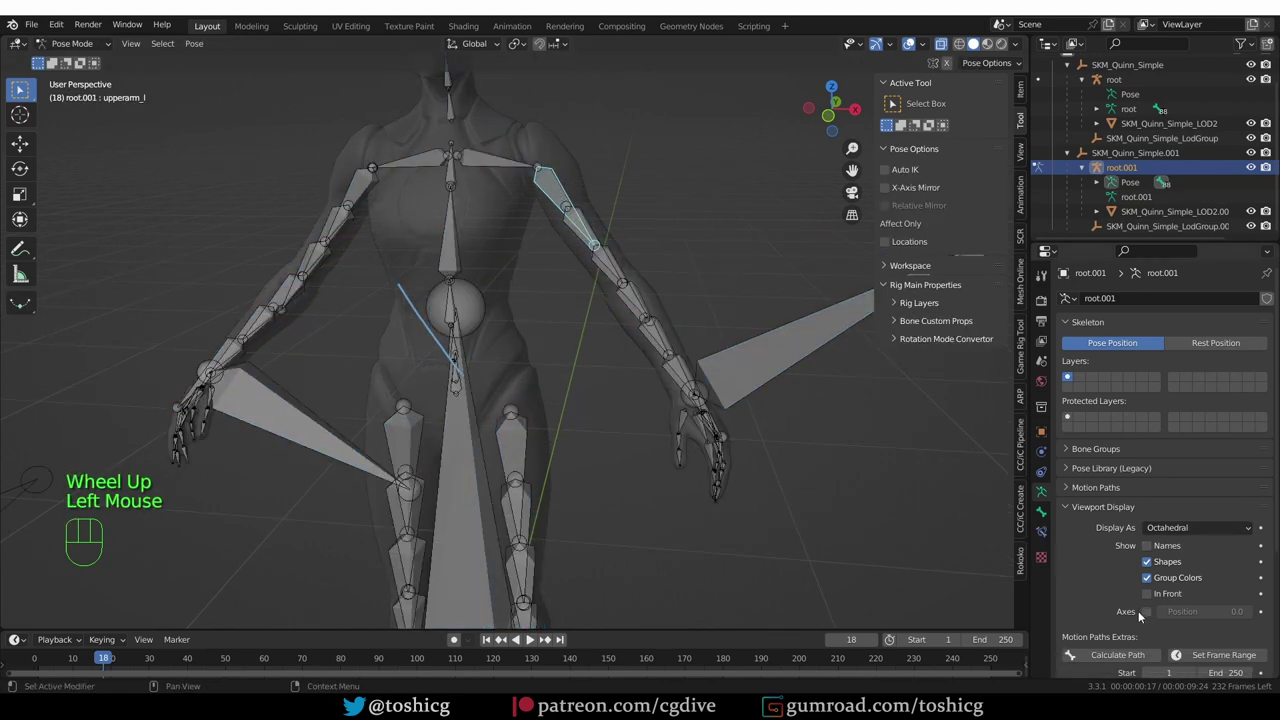
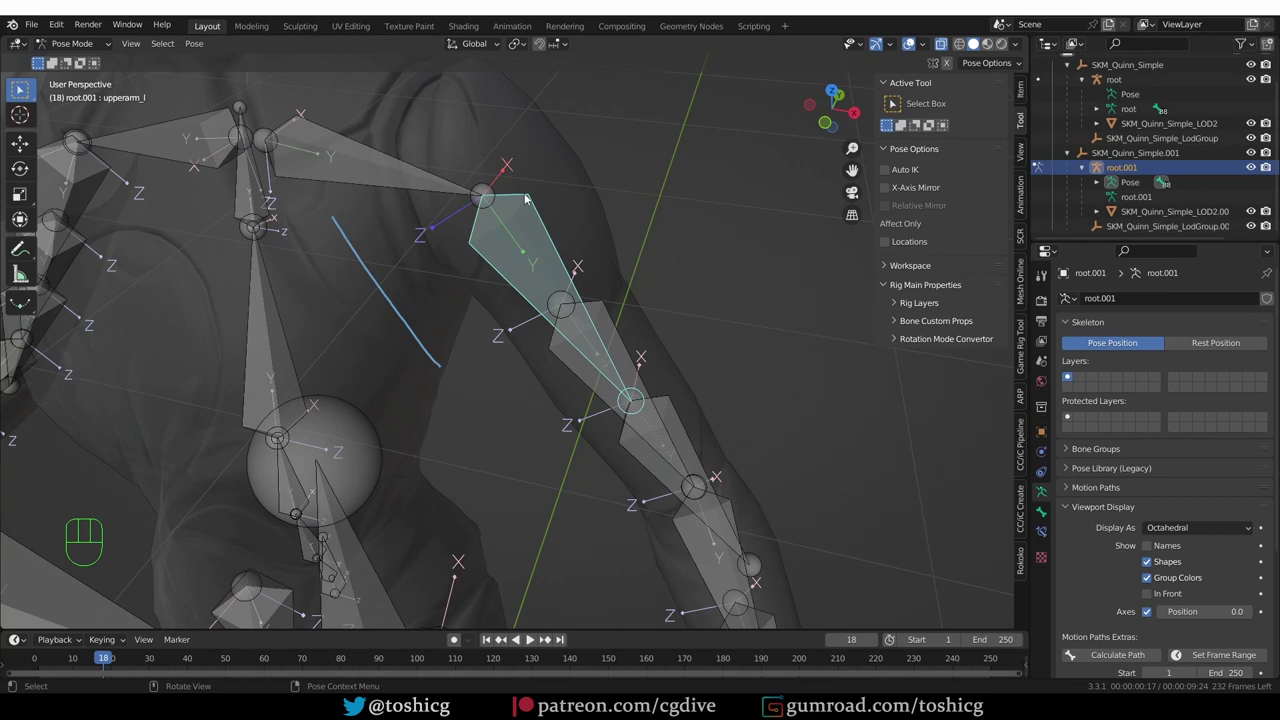
{"action": "scroll", "scroll_direction": "down", "scroll_amount": 3}
{"action": "left_click_drag", "start_coordinate": [522, 270], "coordinate": [530, 183]}
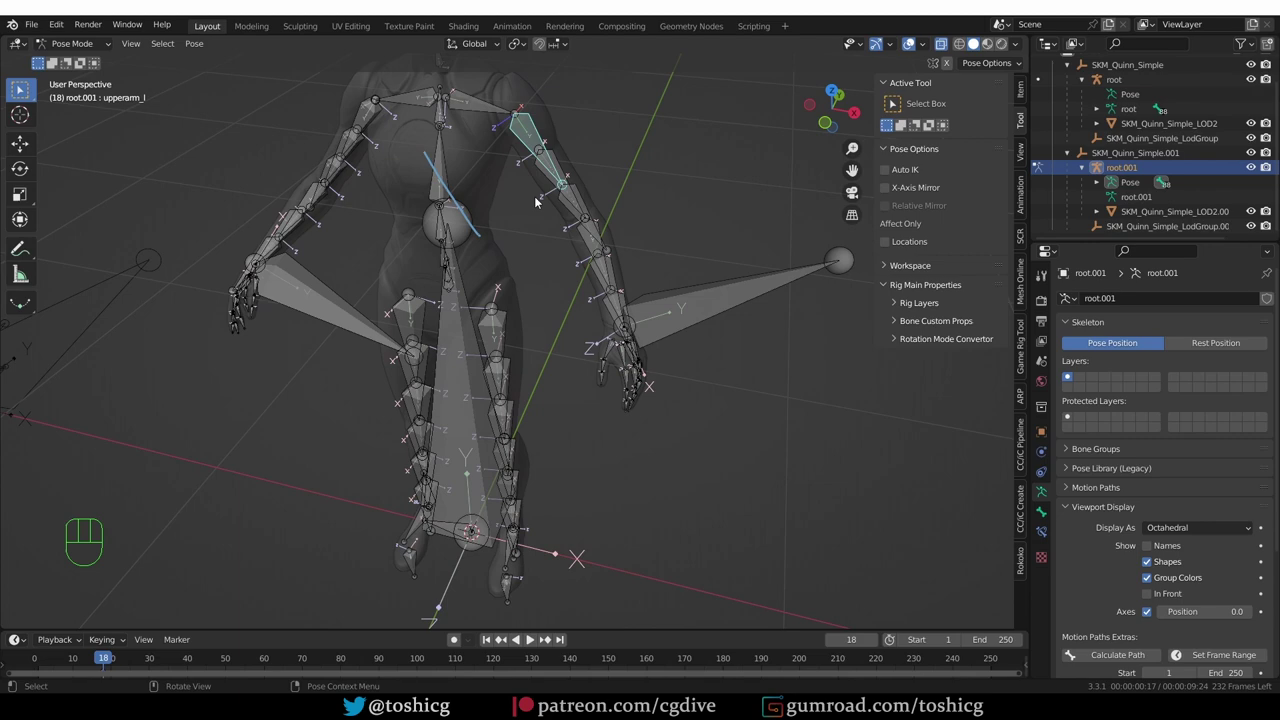
Leave Pose Mode and make the original Quinn root armature active from the outliner.
{"action": "scroll", "scroll_direction": "down", "scroll_amount": 3}
{"action": "middle_click", "coordinate": [368, 242]}
{"action": "scroll", "scroll_direction": "up", "scroll_amount": 3}
{"action": "left_click", "coordinate": [240, 196]}
{"action": "double_click", "coordinate": [248, 204]}
Draw an annotation stroke from the left metarig to the Quinn mannequin's left upper arm.
{"action": "key", "text": "Tab"}
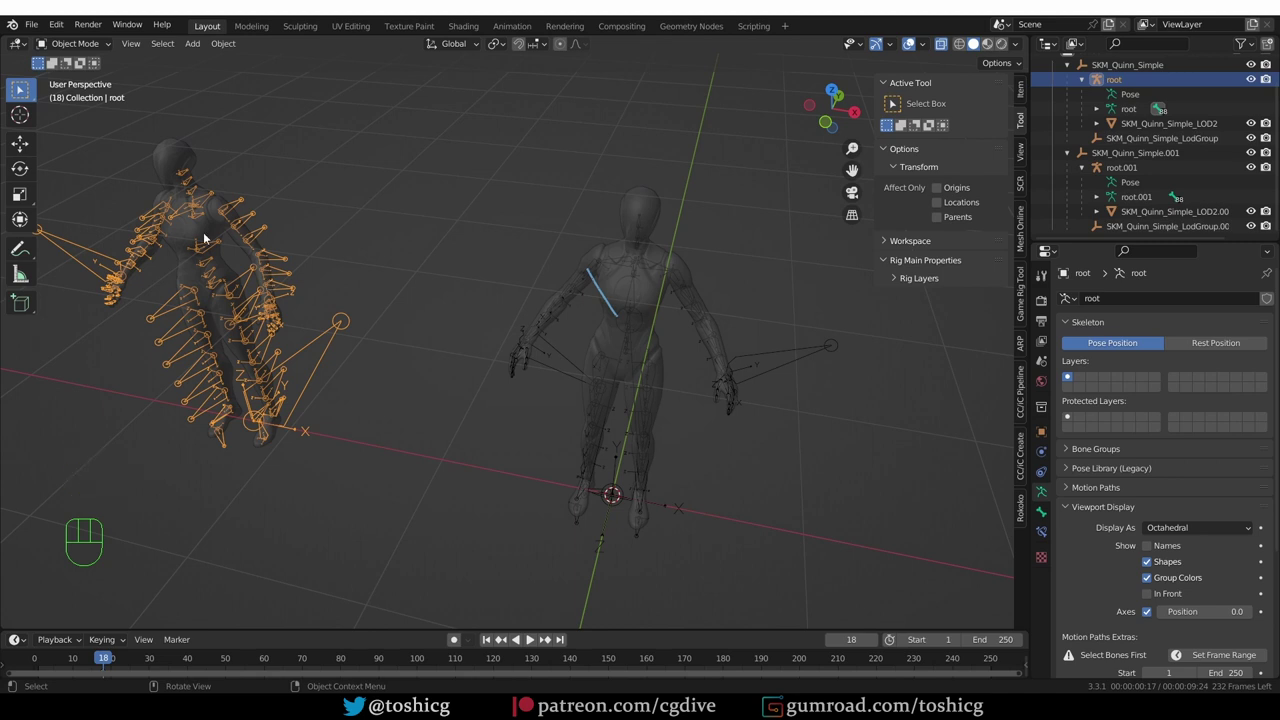
{"action": "key", "text": "d"}
{"action": "key", "text": "d"}
{"action": "key", "text": "d"}
{"action": "left_click_drag", "start_coordinate": [238, 201], "coordinate": [463, 360]}
{"action": "key", "text": "d"}
{"action": "key", "text": "d"}
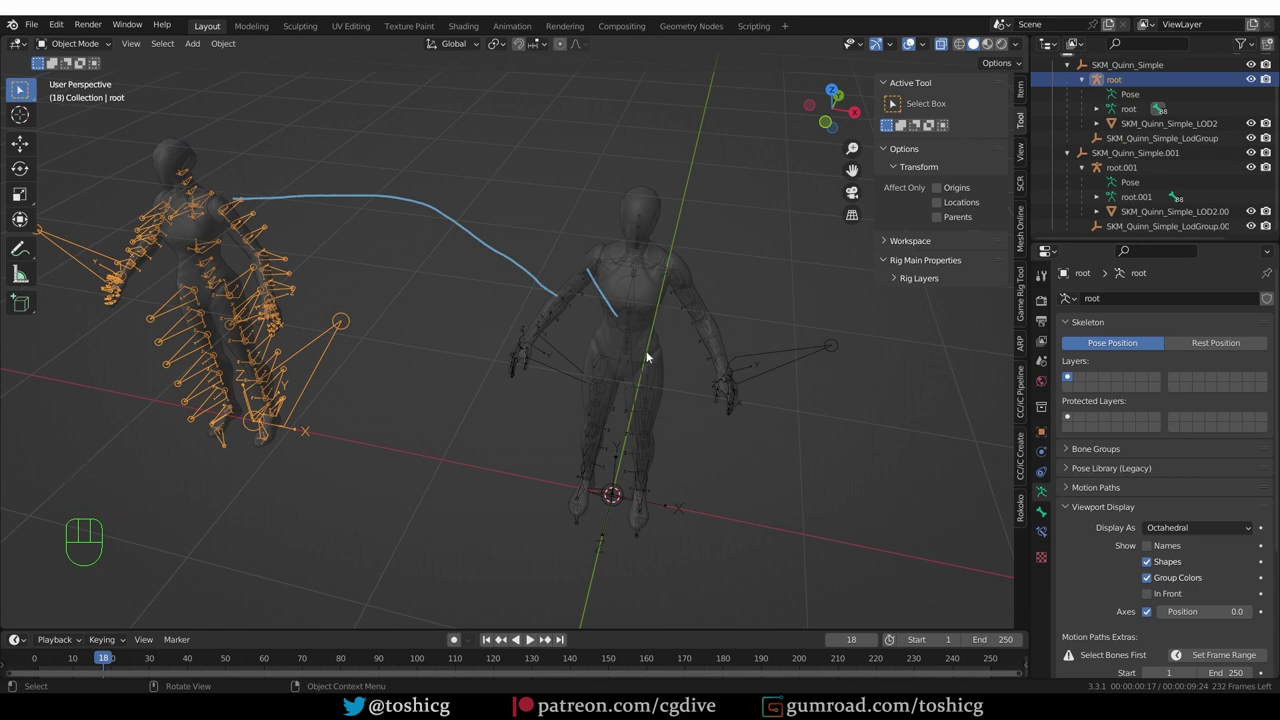